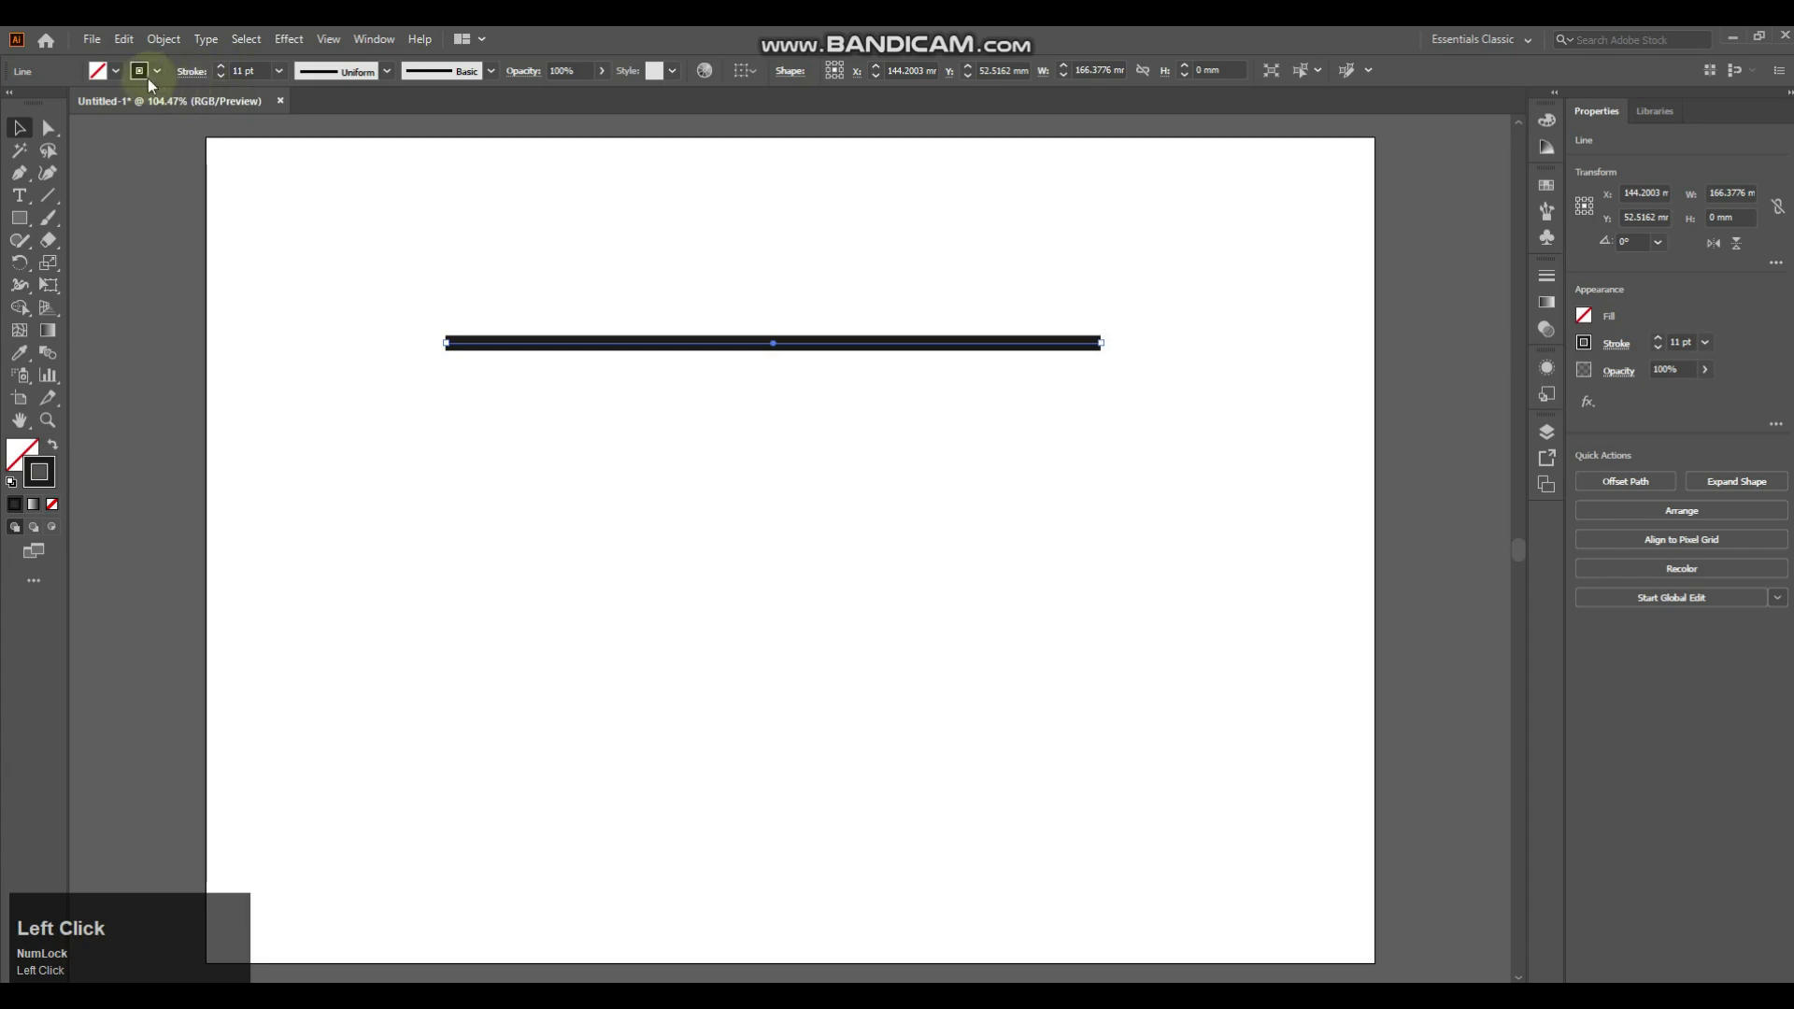
Step: Make the stroke a round-cap dashed line, dash 0 pt gap 14 pt, with a tapered width profile
left_click(193, 80)
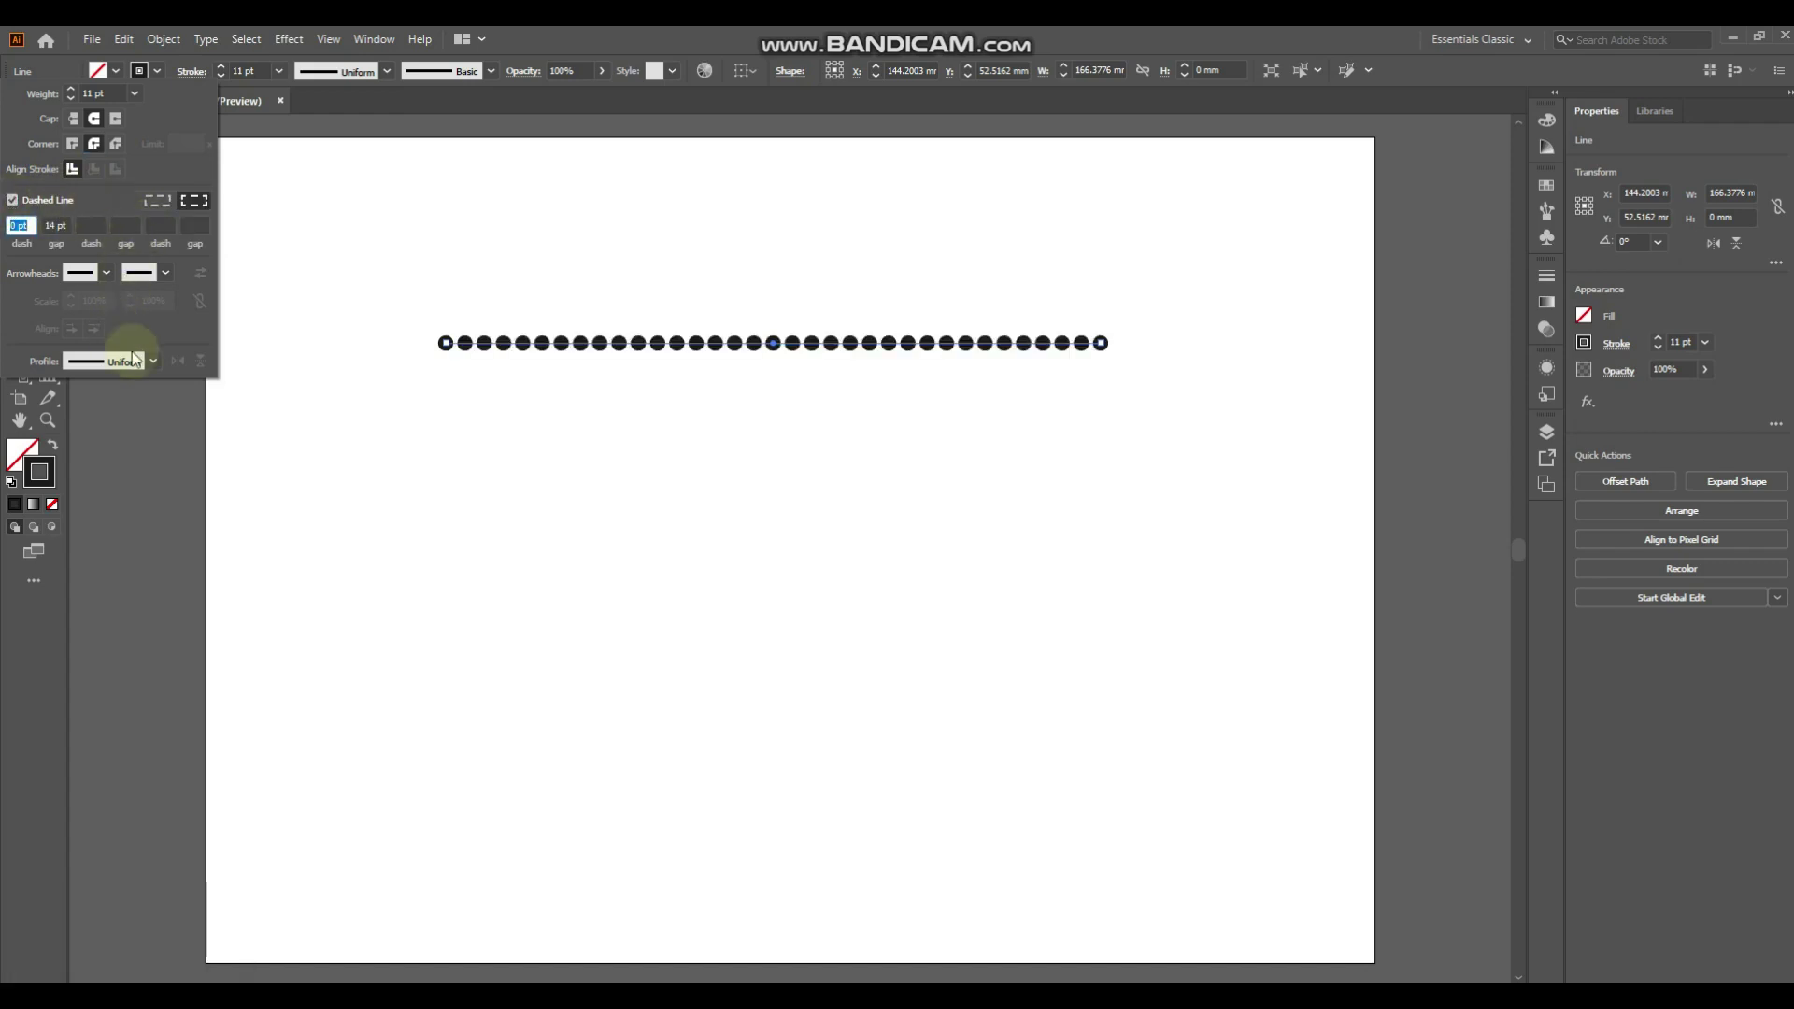
left_click(150, 371)
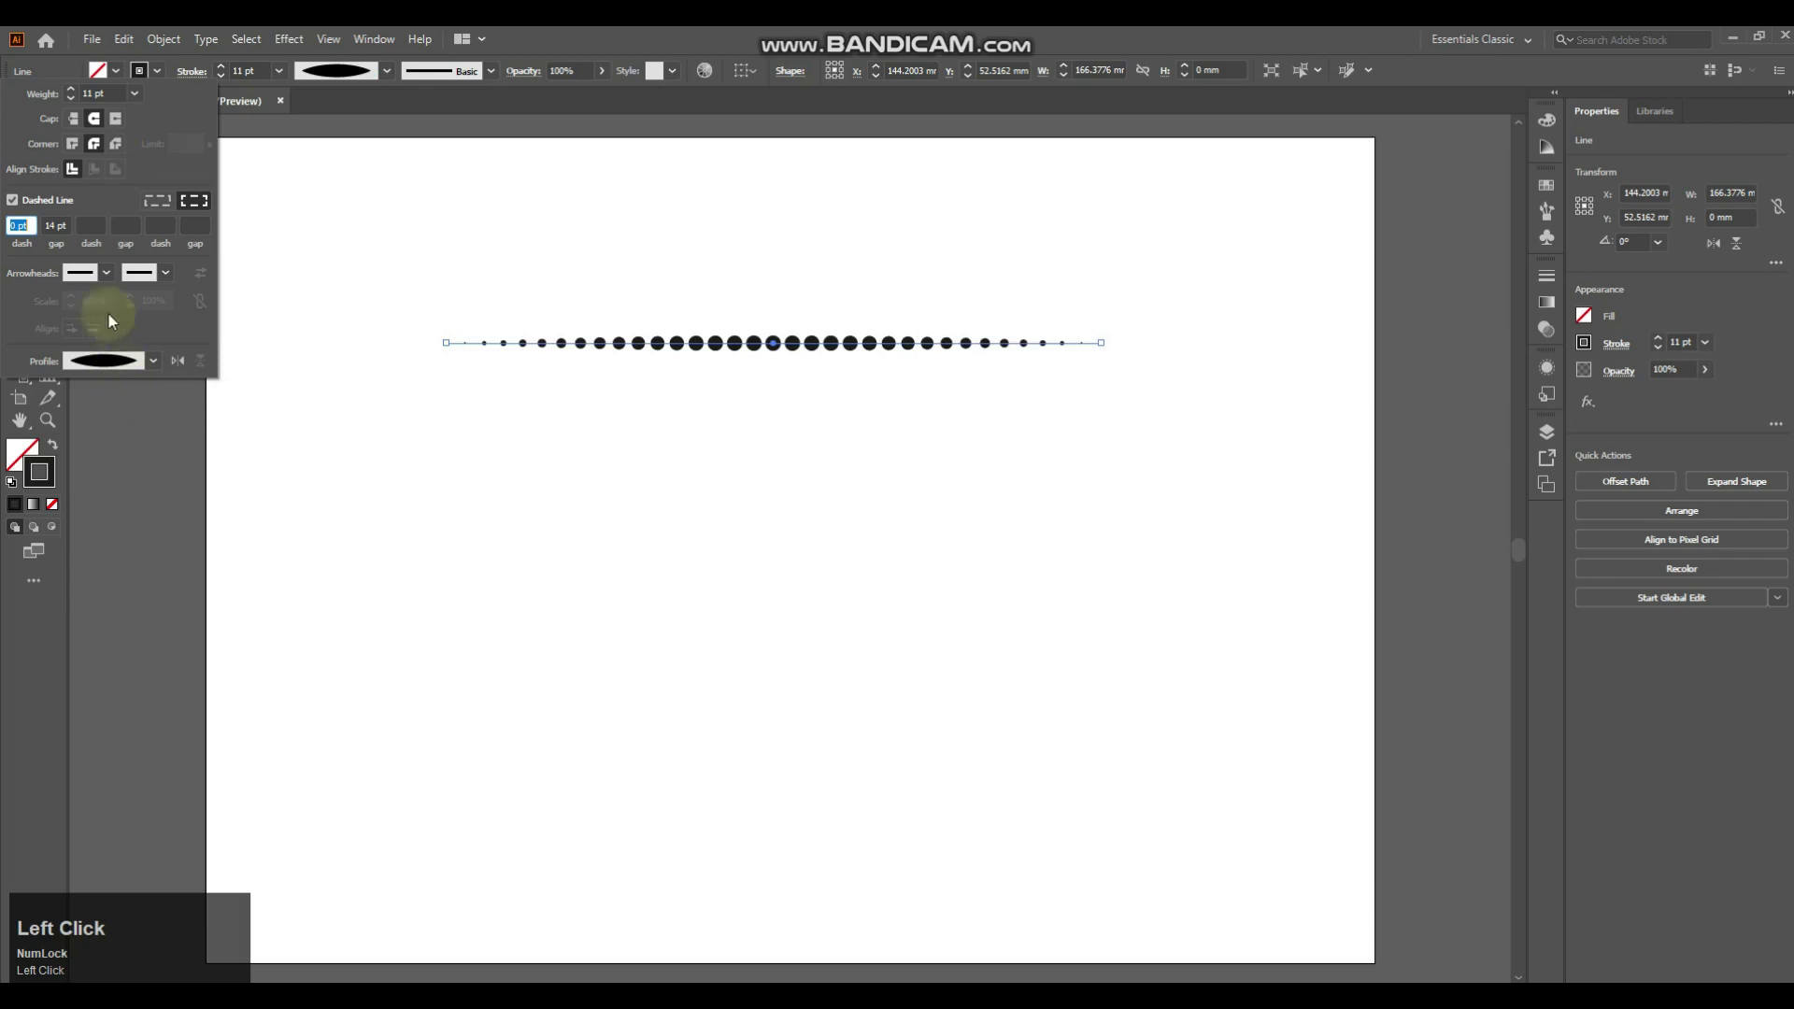
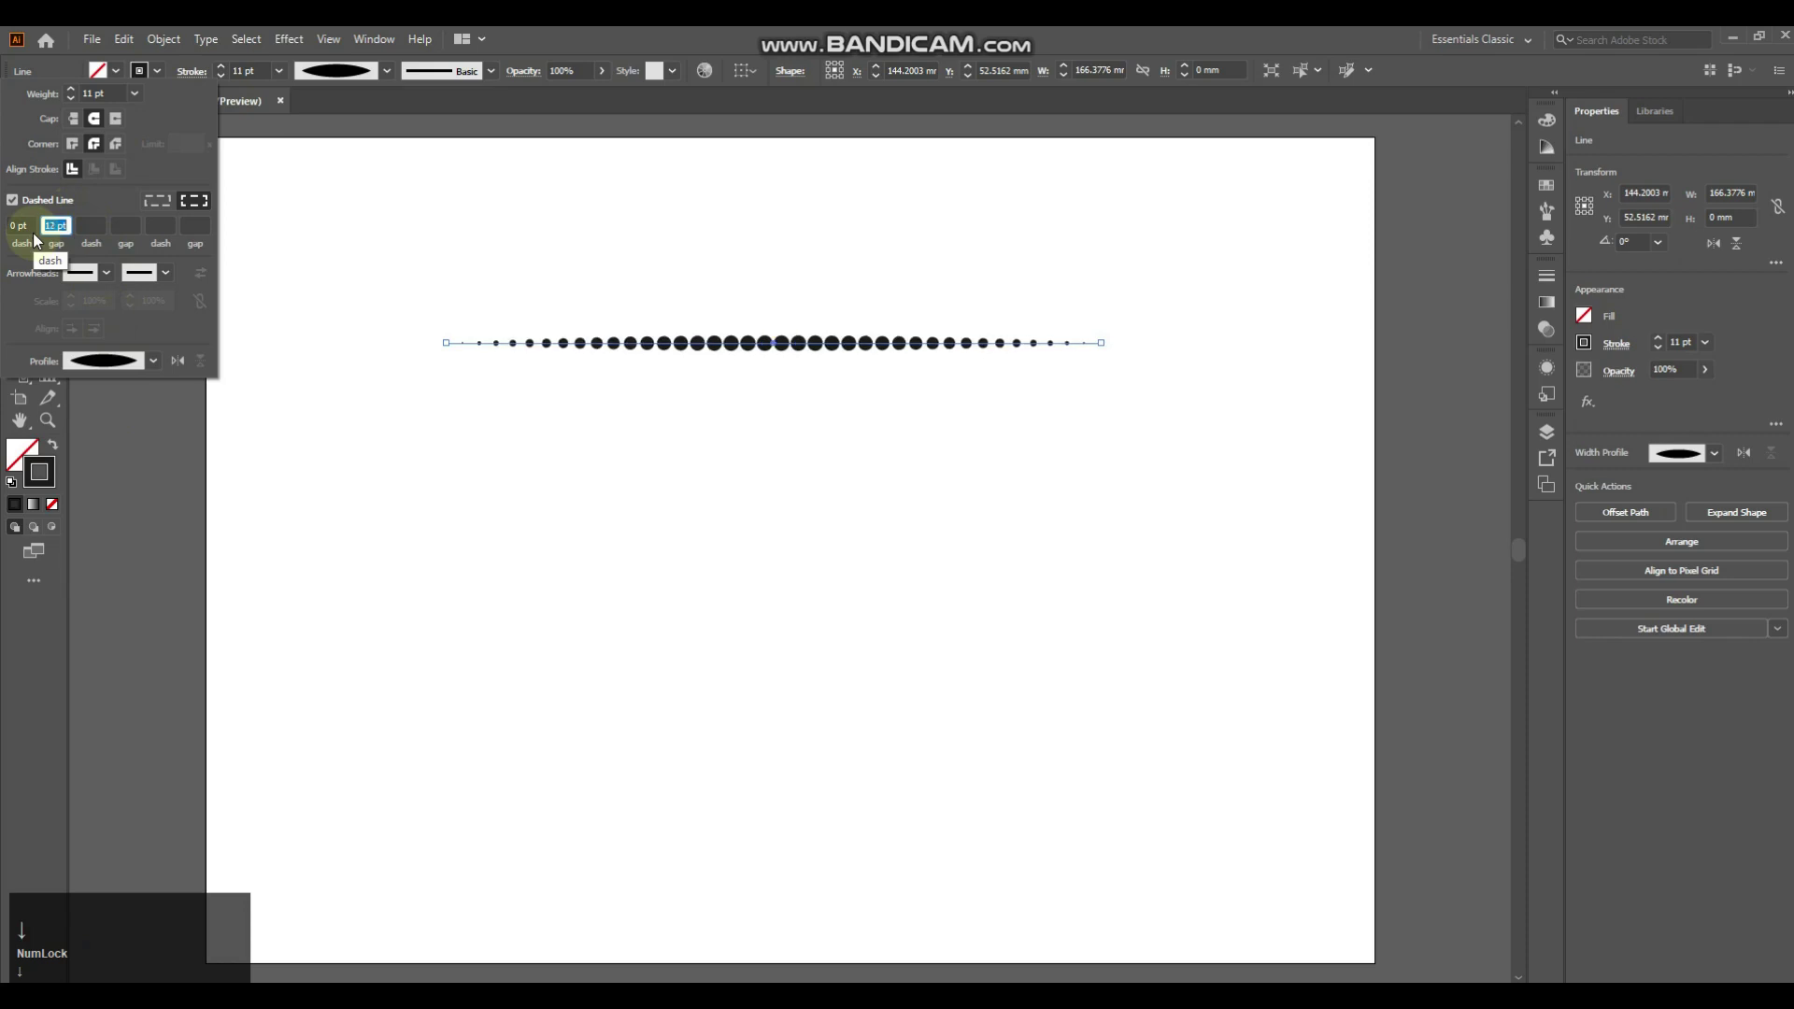
key("Up")
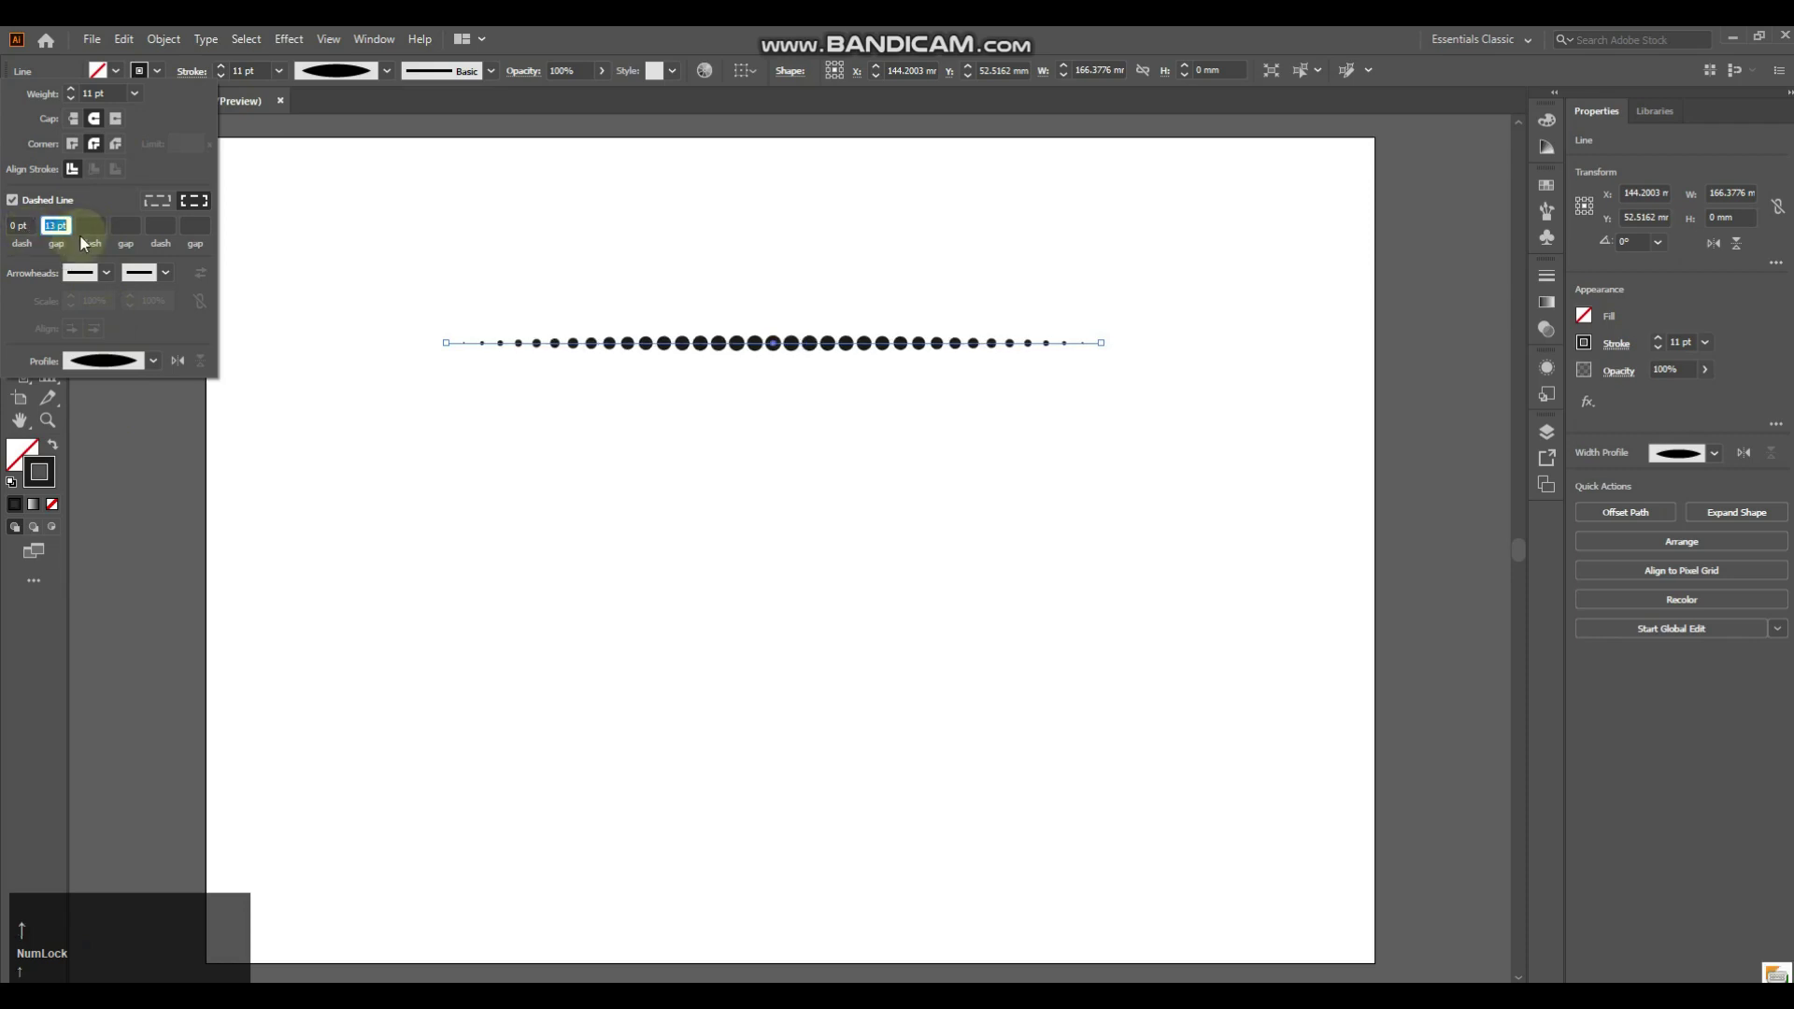
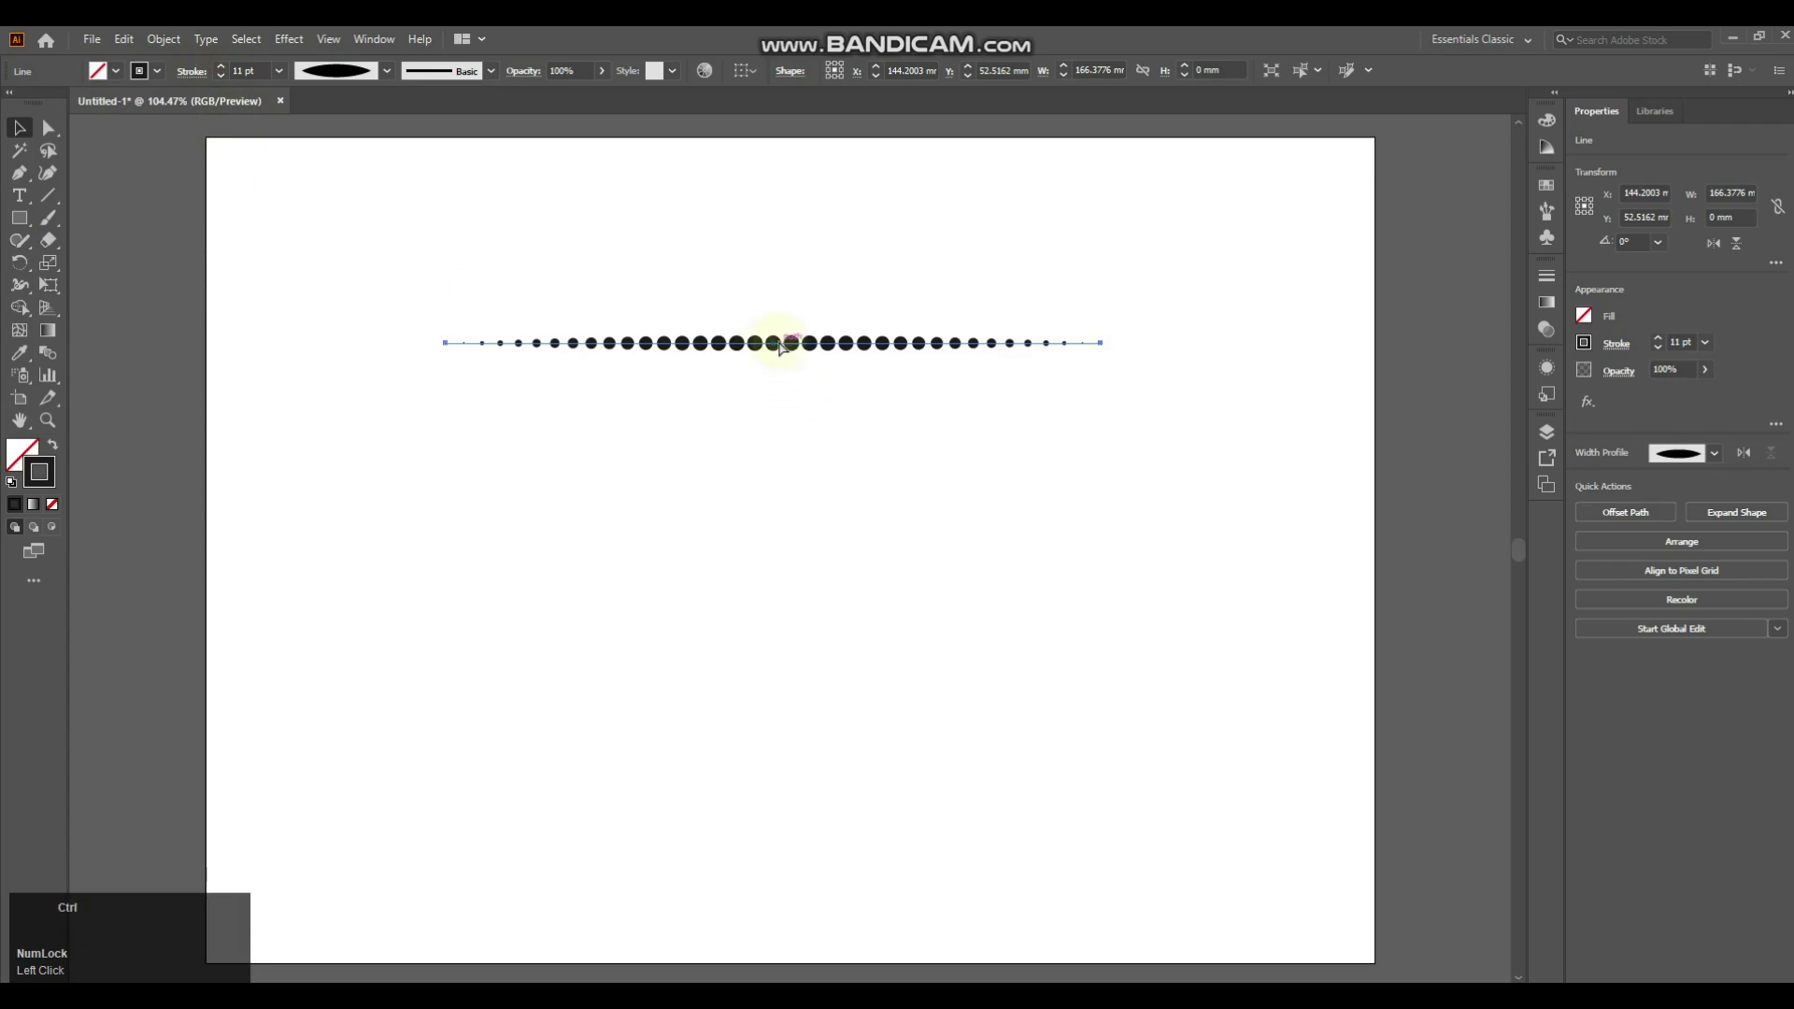
Step: Duplicate the dotted line, place the copy below the original and select both lines
key("ctrl+c")
key("ctrl+shift+v")
left_click_drag(783, 345, 1050, 358)
left_click_drag(1050, 358, 181, 48)
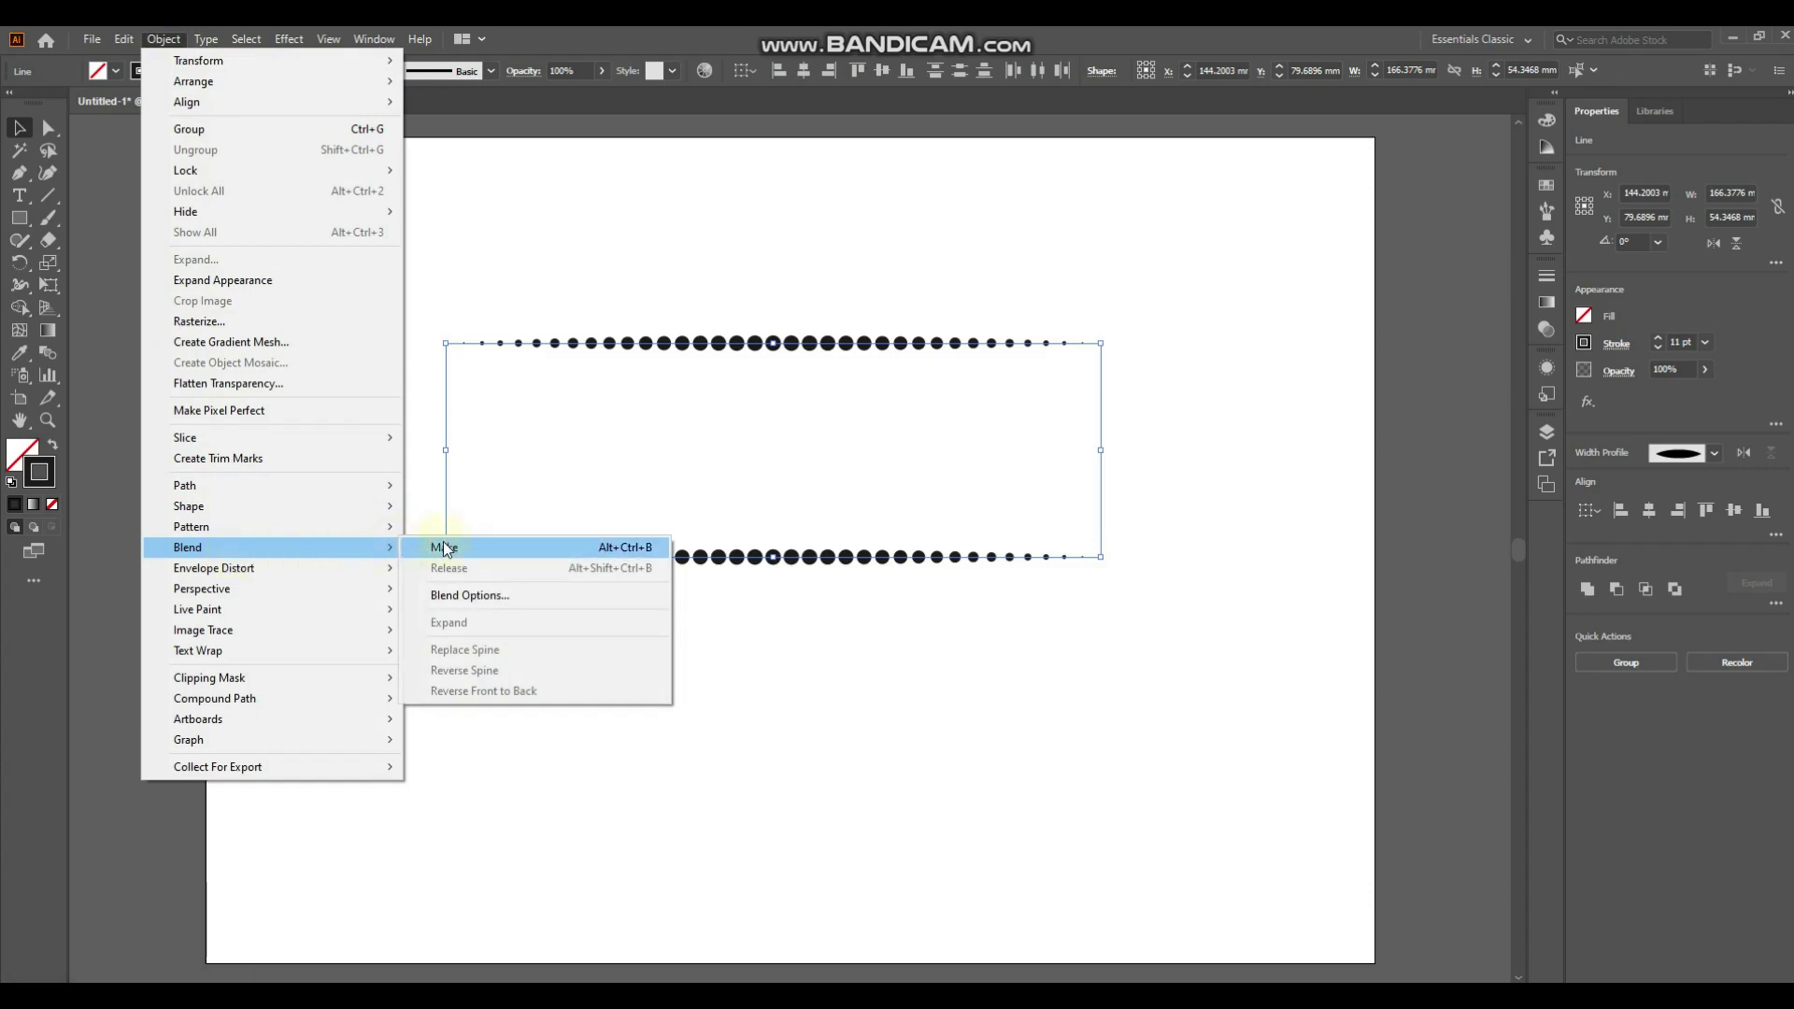
Step: Blend the two lines with Specified Steps into a halftone grid of dot rows
left_click(483, 601)
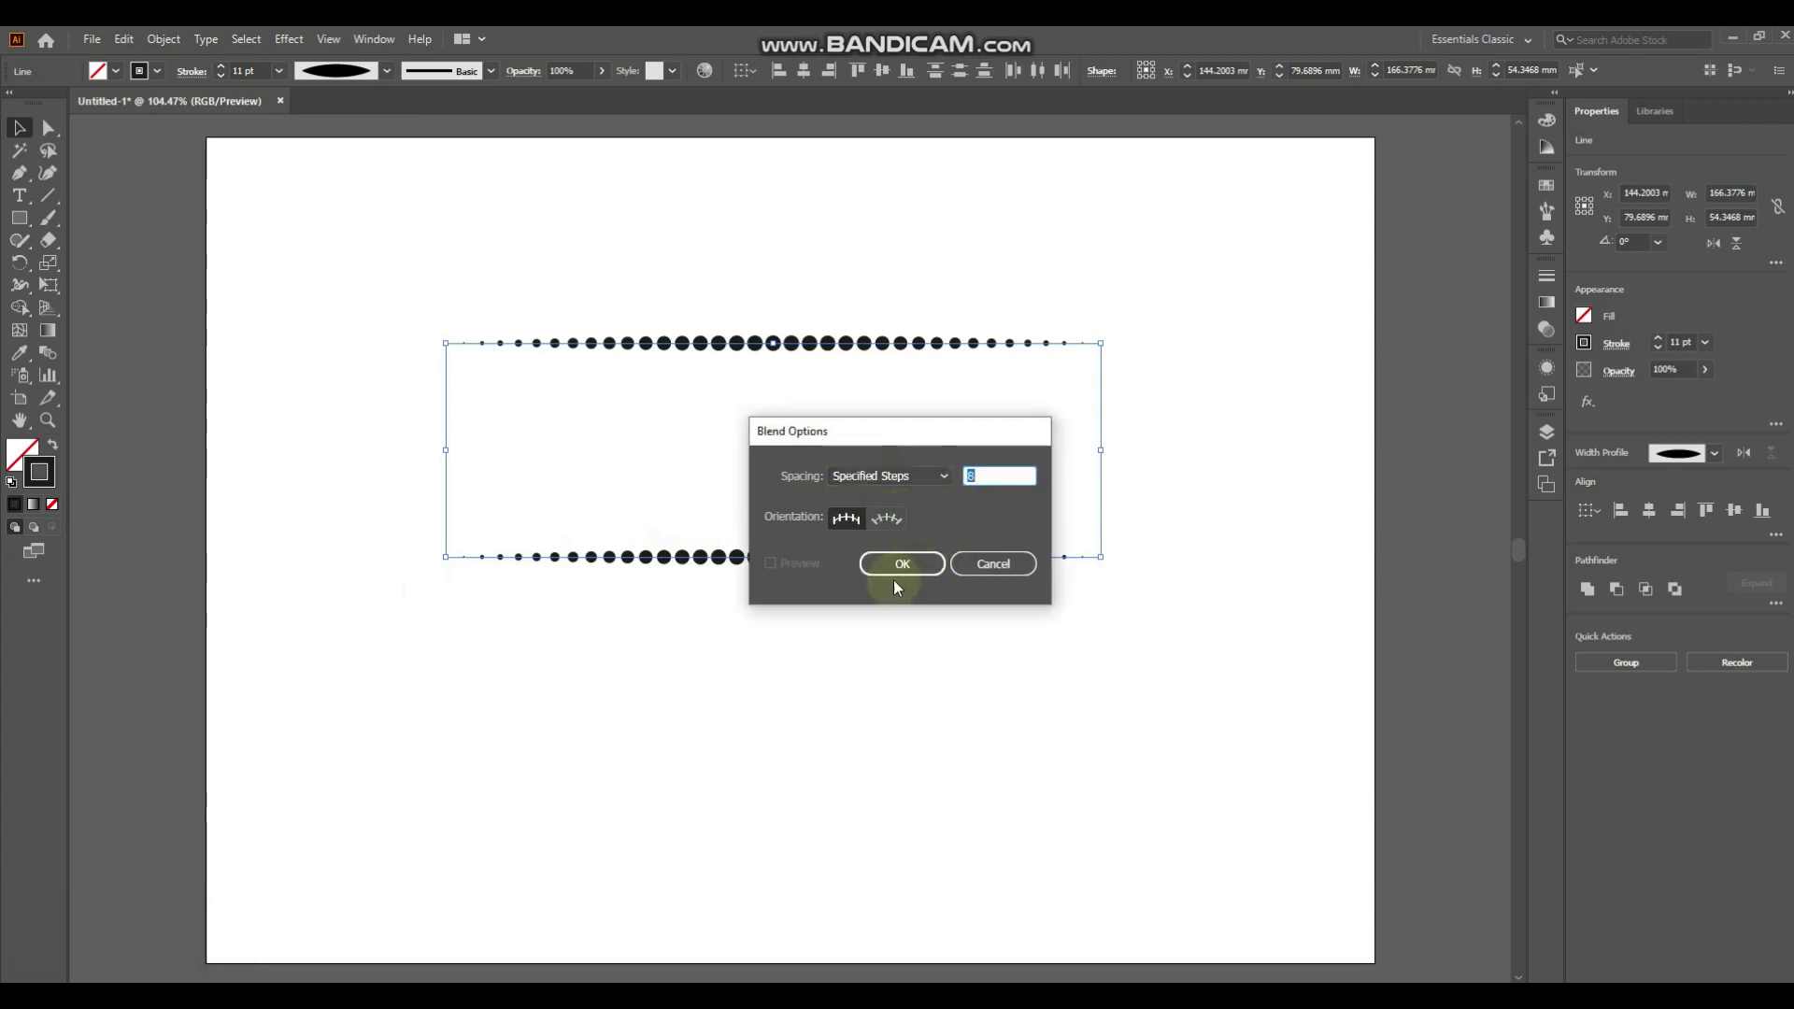
left_click_drag(907, 570, 376, 53)
left_click(375, 53)
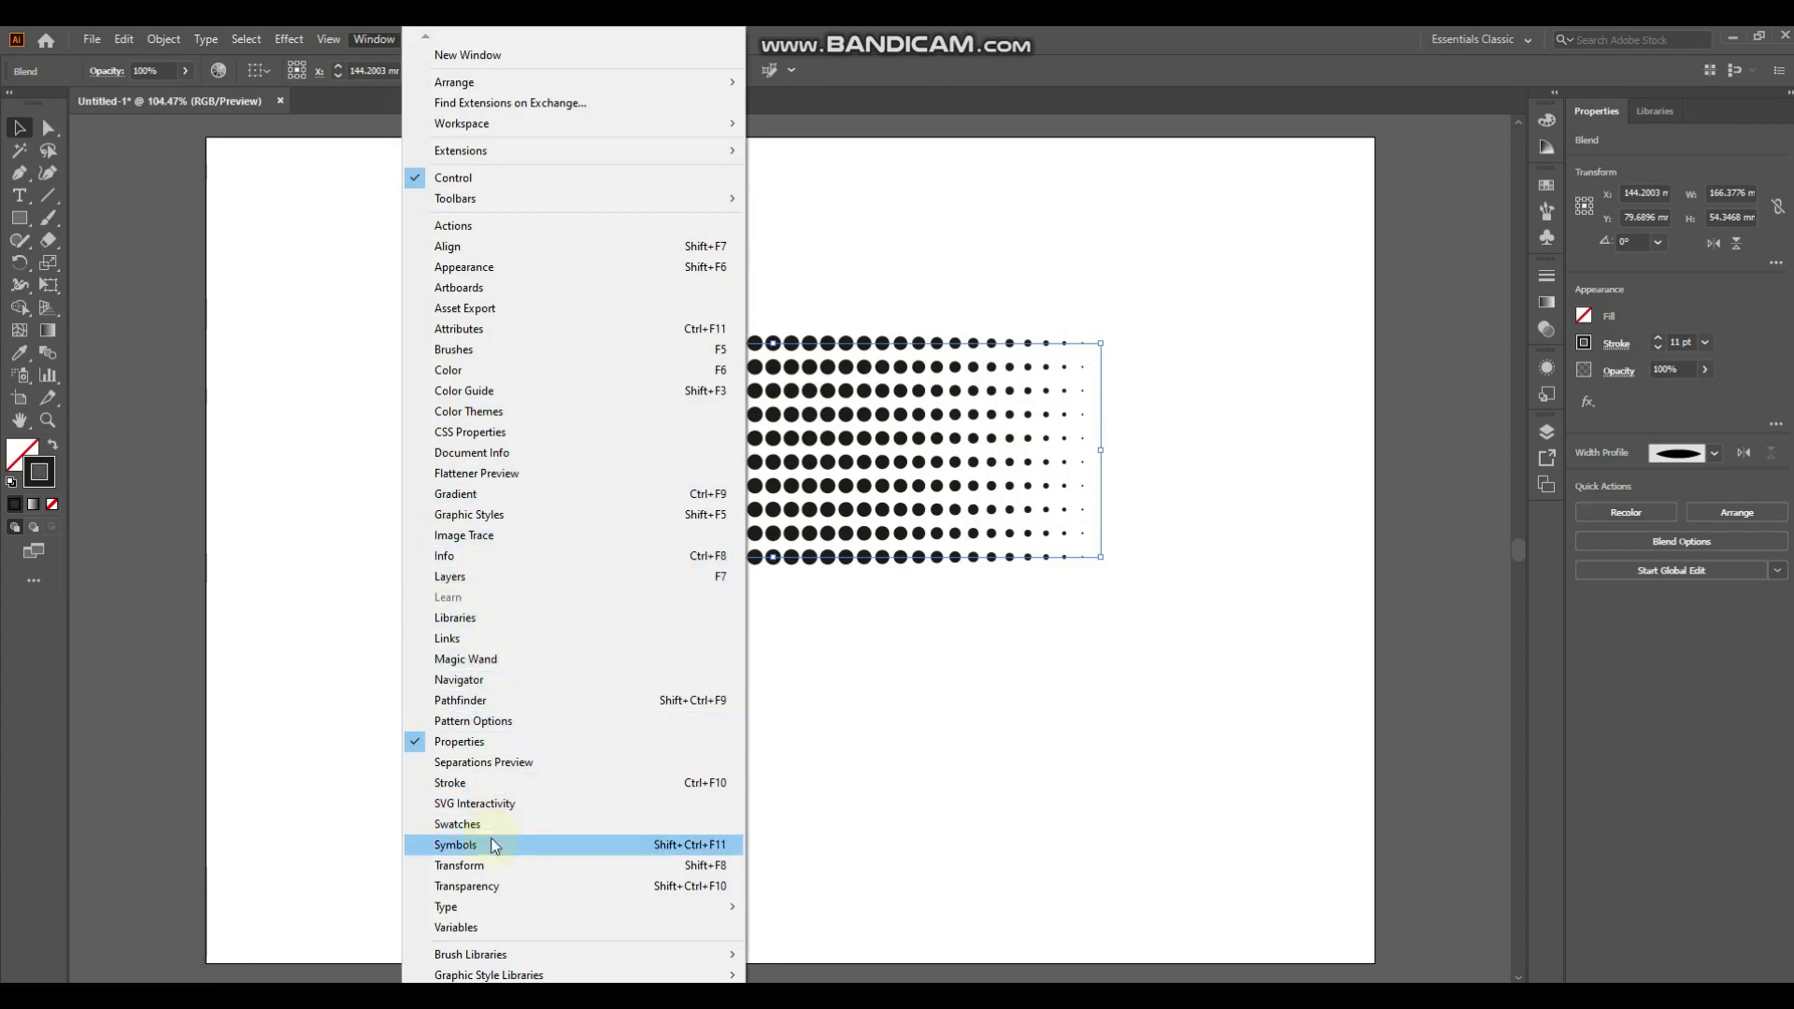
Step: Store the dot grid as a New Symbol in the Symbols panel and clear it from the artboard
left_click(500, 848)
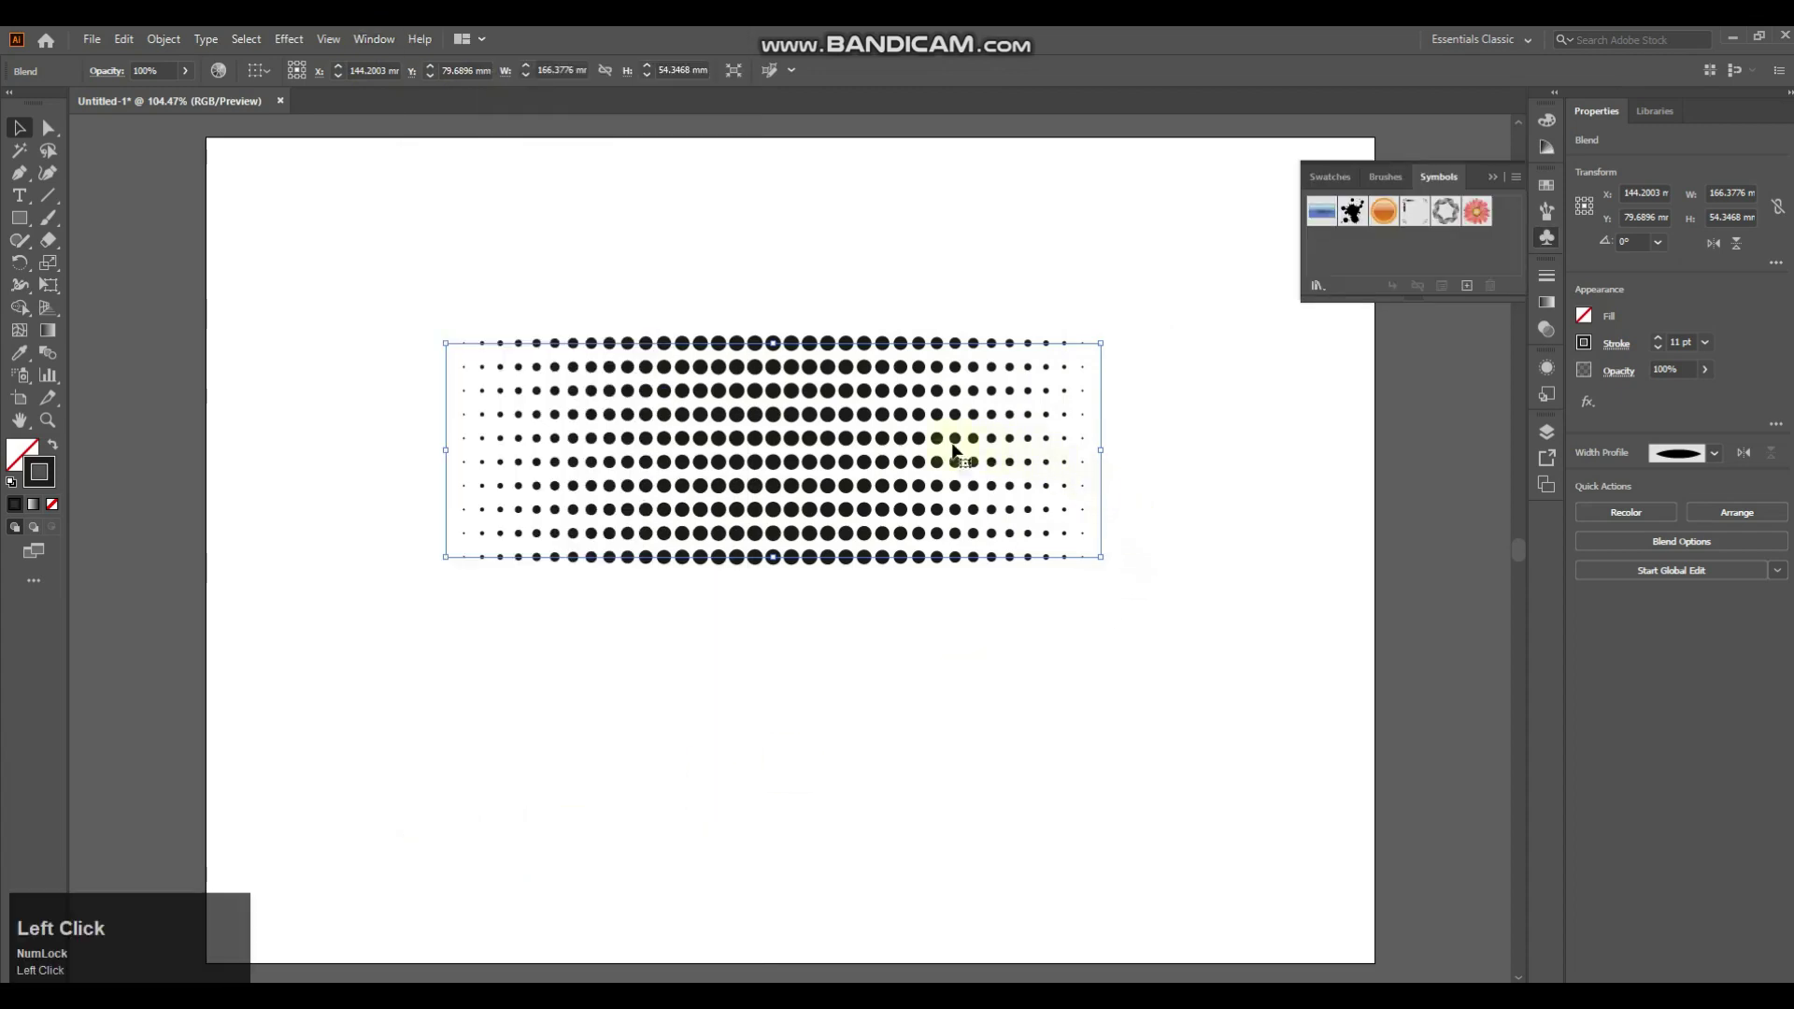
left_click_drag(923, 415, 58, 231)
right_click(57, 145)
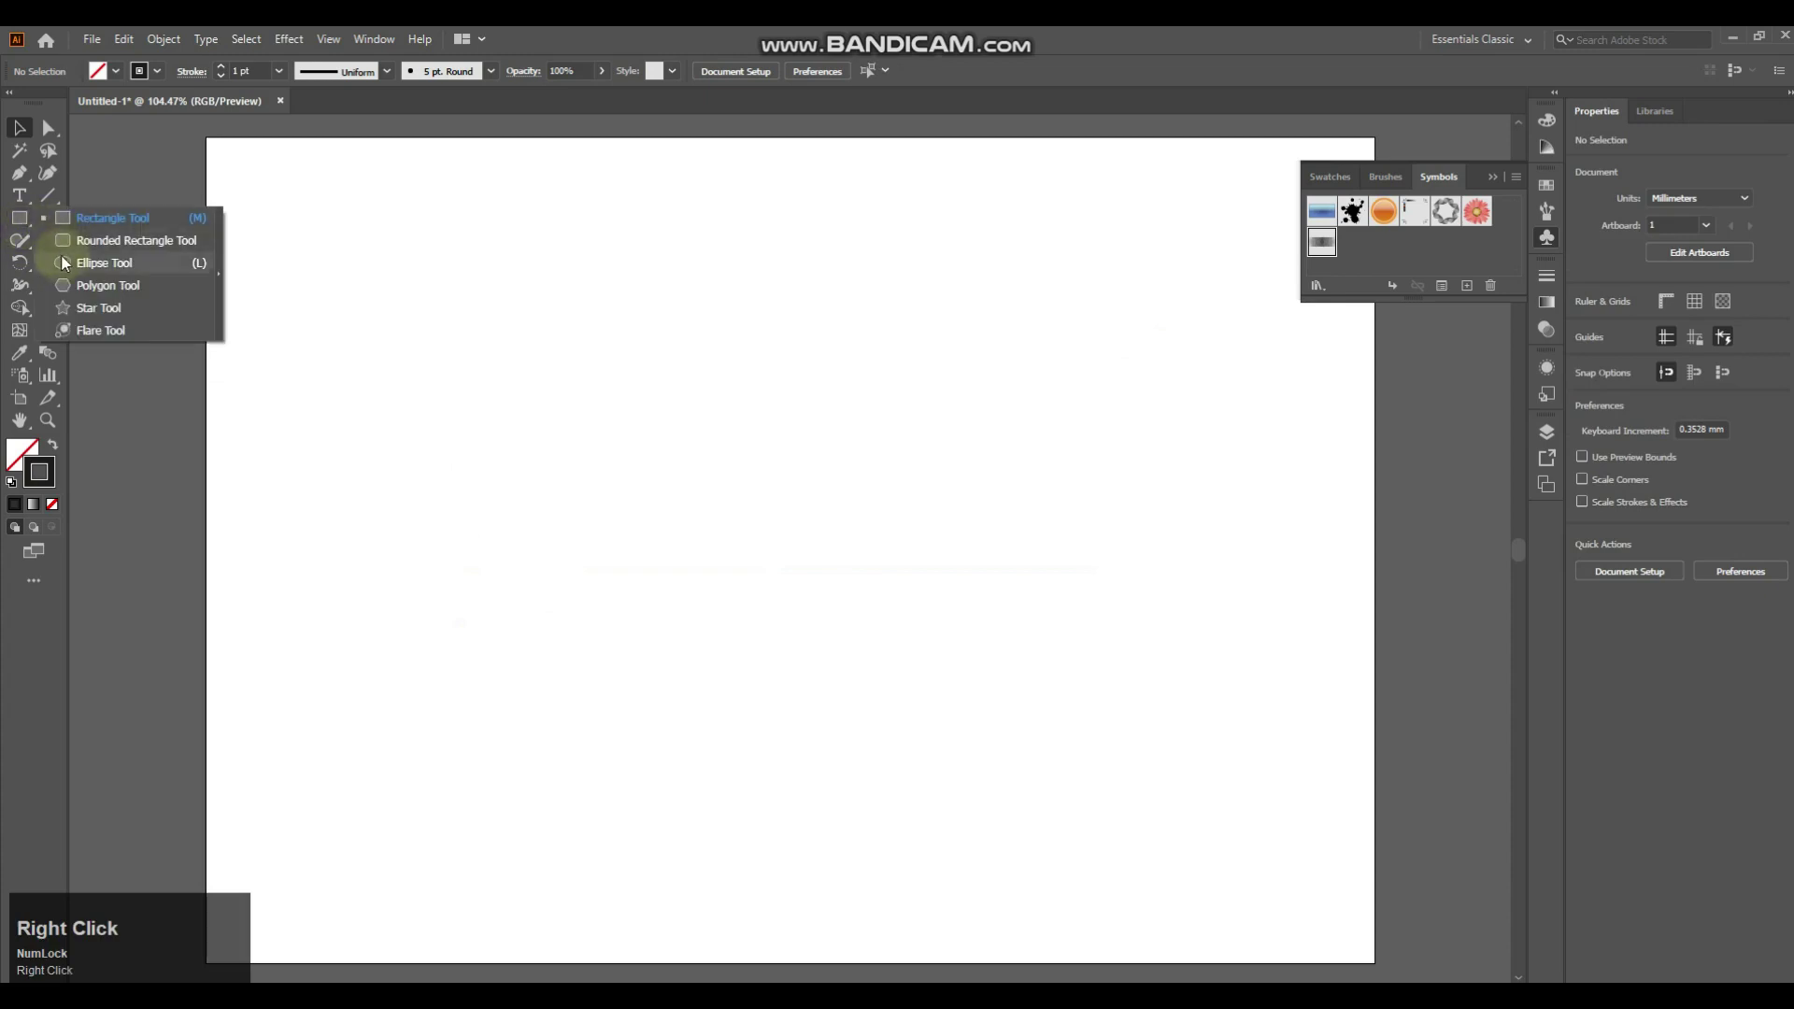
Step: Draw an ellipse and delete its left half, leaving a half-ellipse arc
left_click_drag(73, 268, 28, 129)
left_click_drag(29, 129, 641, 545)
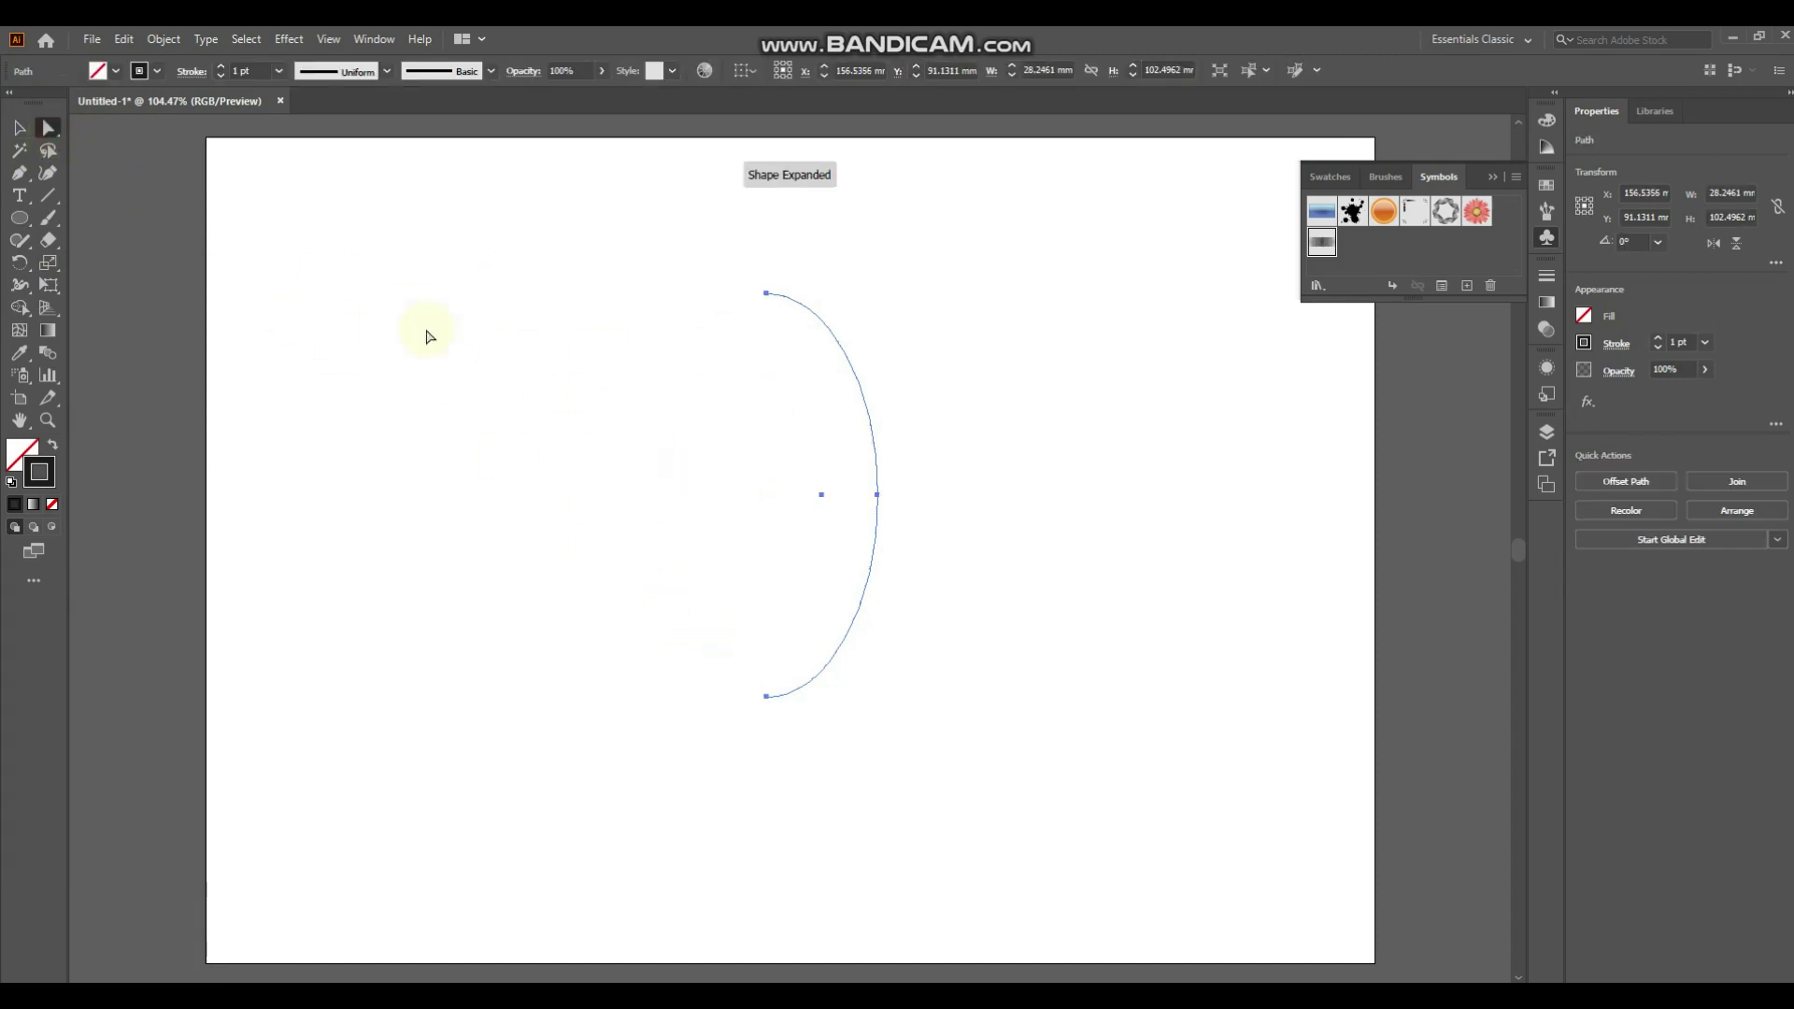
left_click(36, 134)
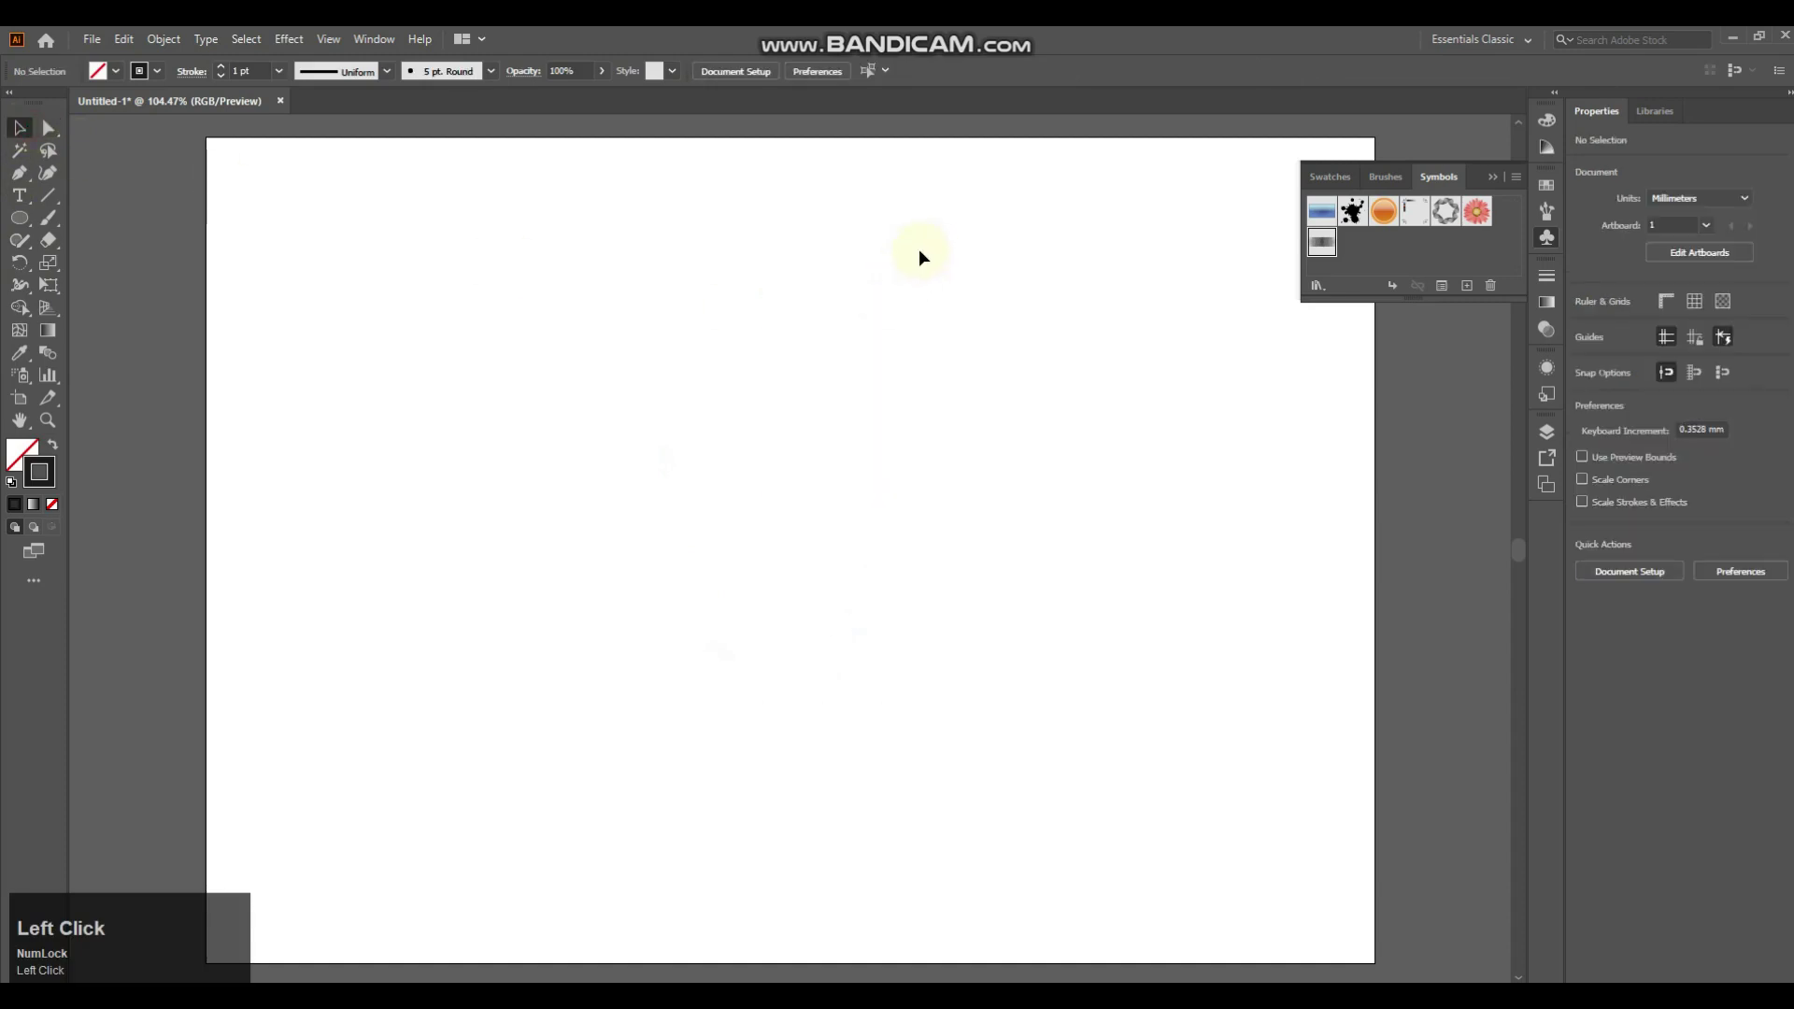
Step: Revolve the half ellipse into a shaded 3D egg and tilt its rotation angles
left_click_drag(194, 84, 31, 133)
left_click_drag(31, 133, 1326, 679)
left_click_drag(1379, 471, 1151, 731)
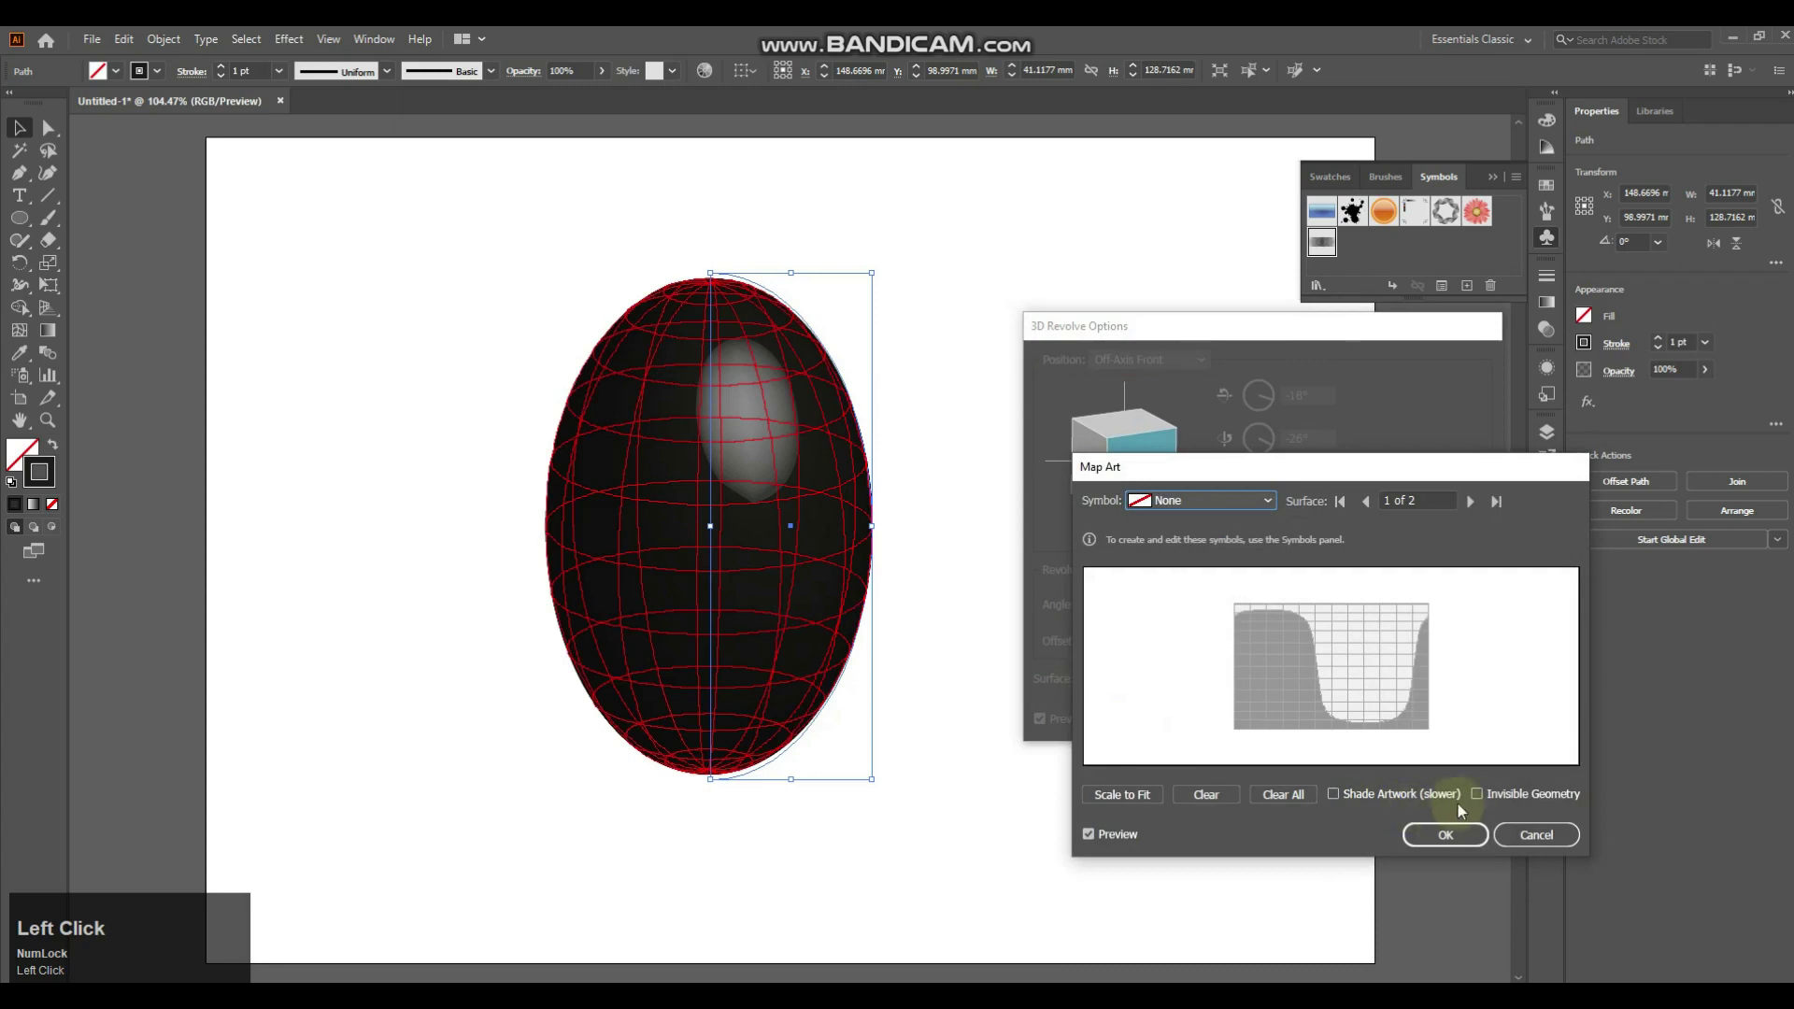
Step: Map the New Symbol onto the revolved surface with Invisible Geometry, scaled across the visible area
left_click(1481, 801)
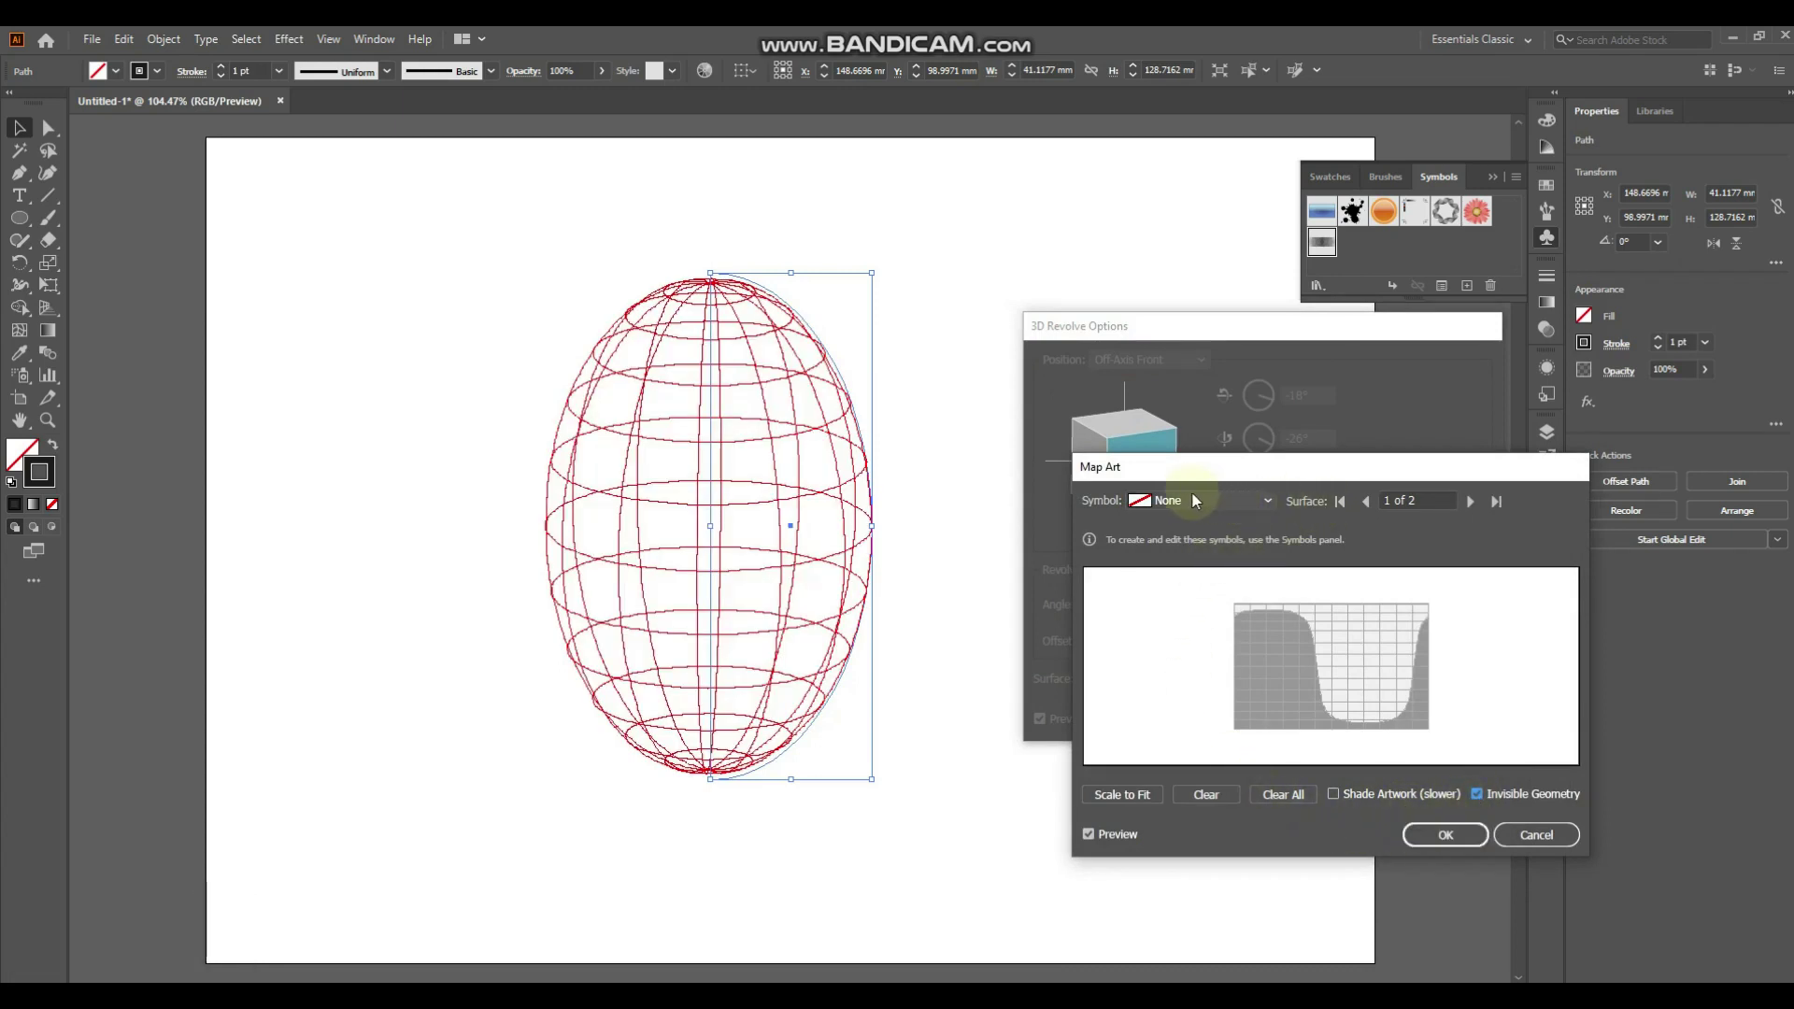
left_click(1195, 509)
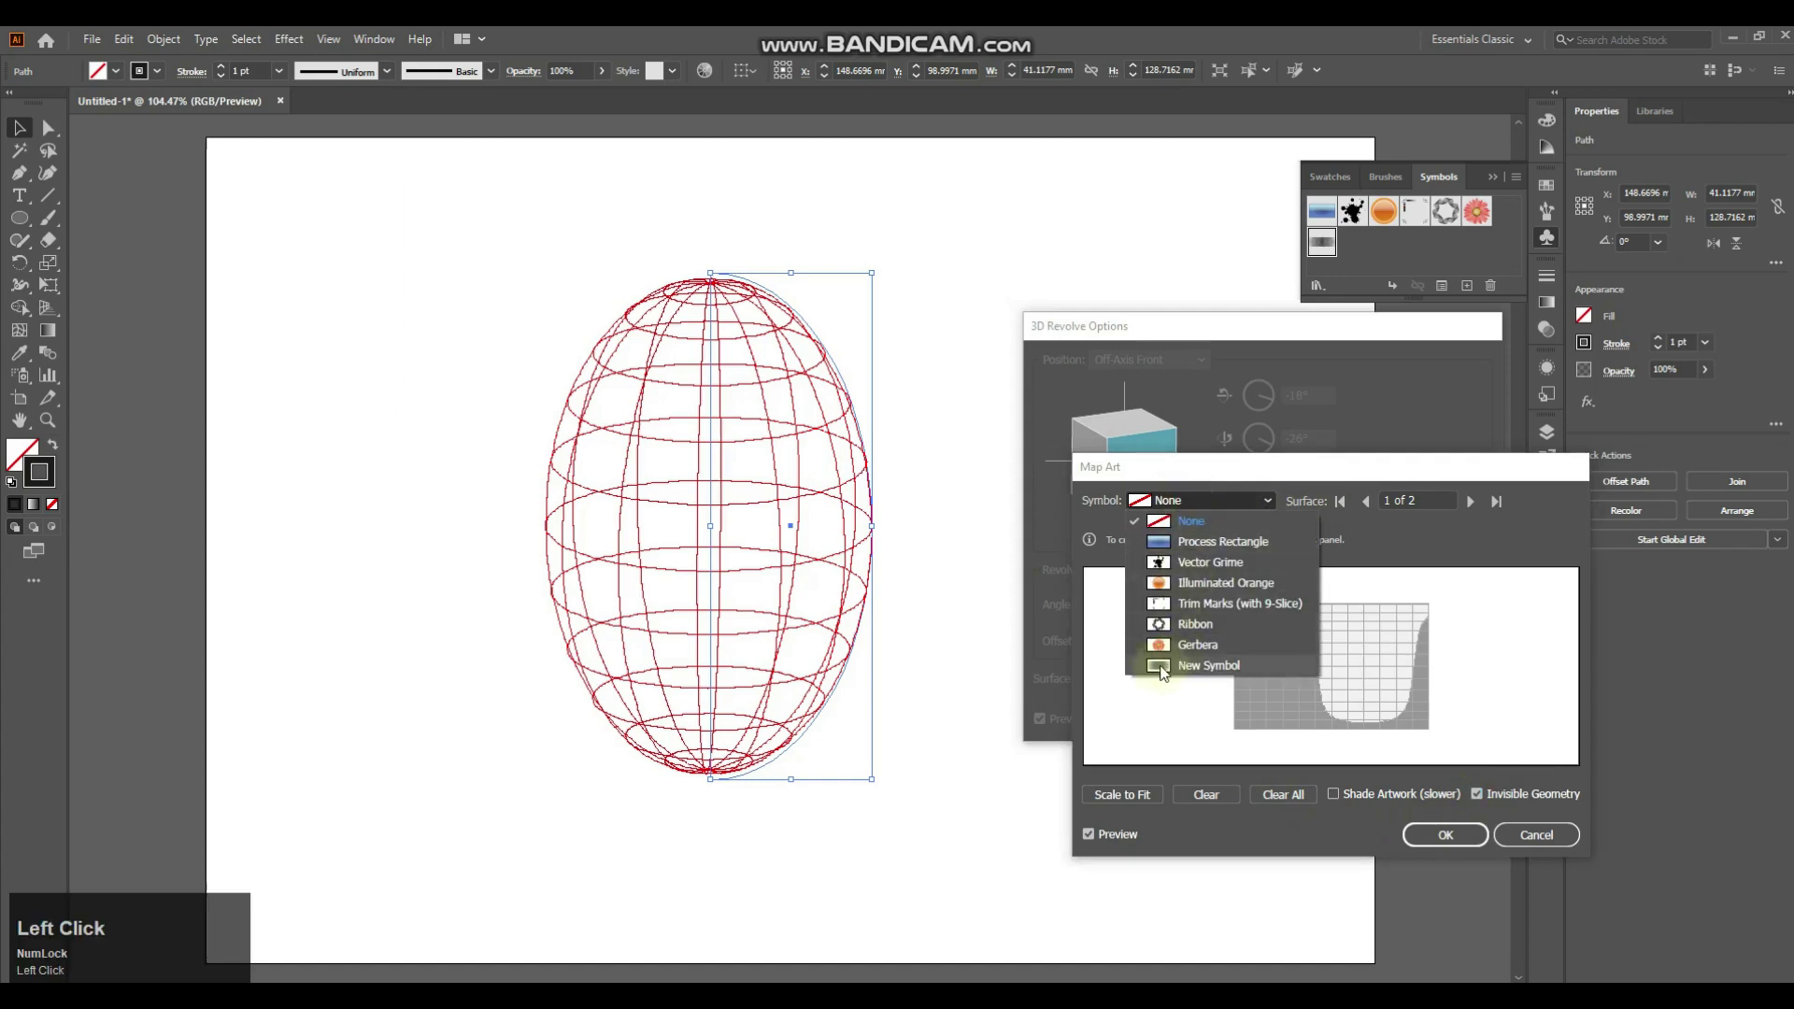
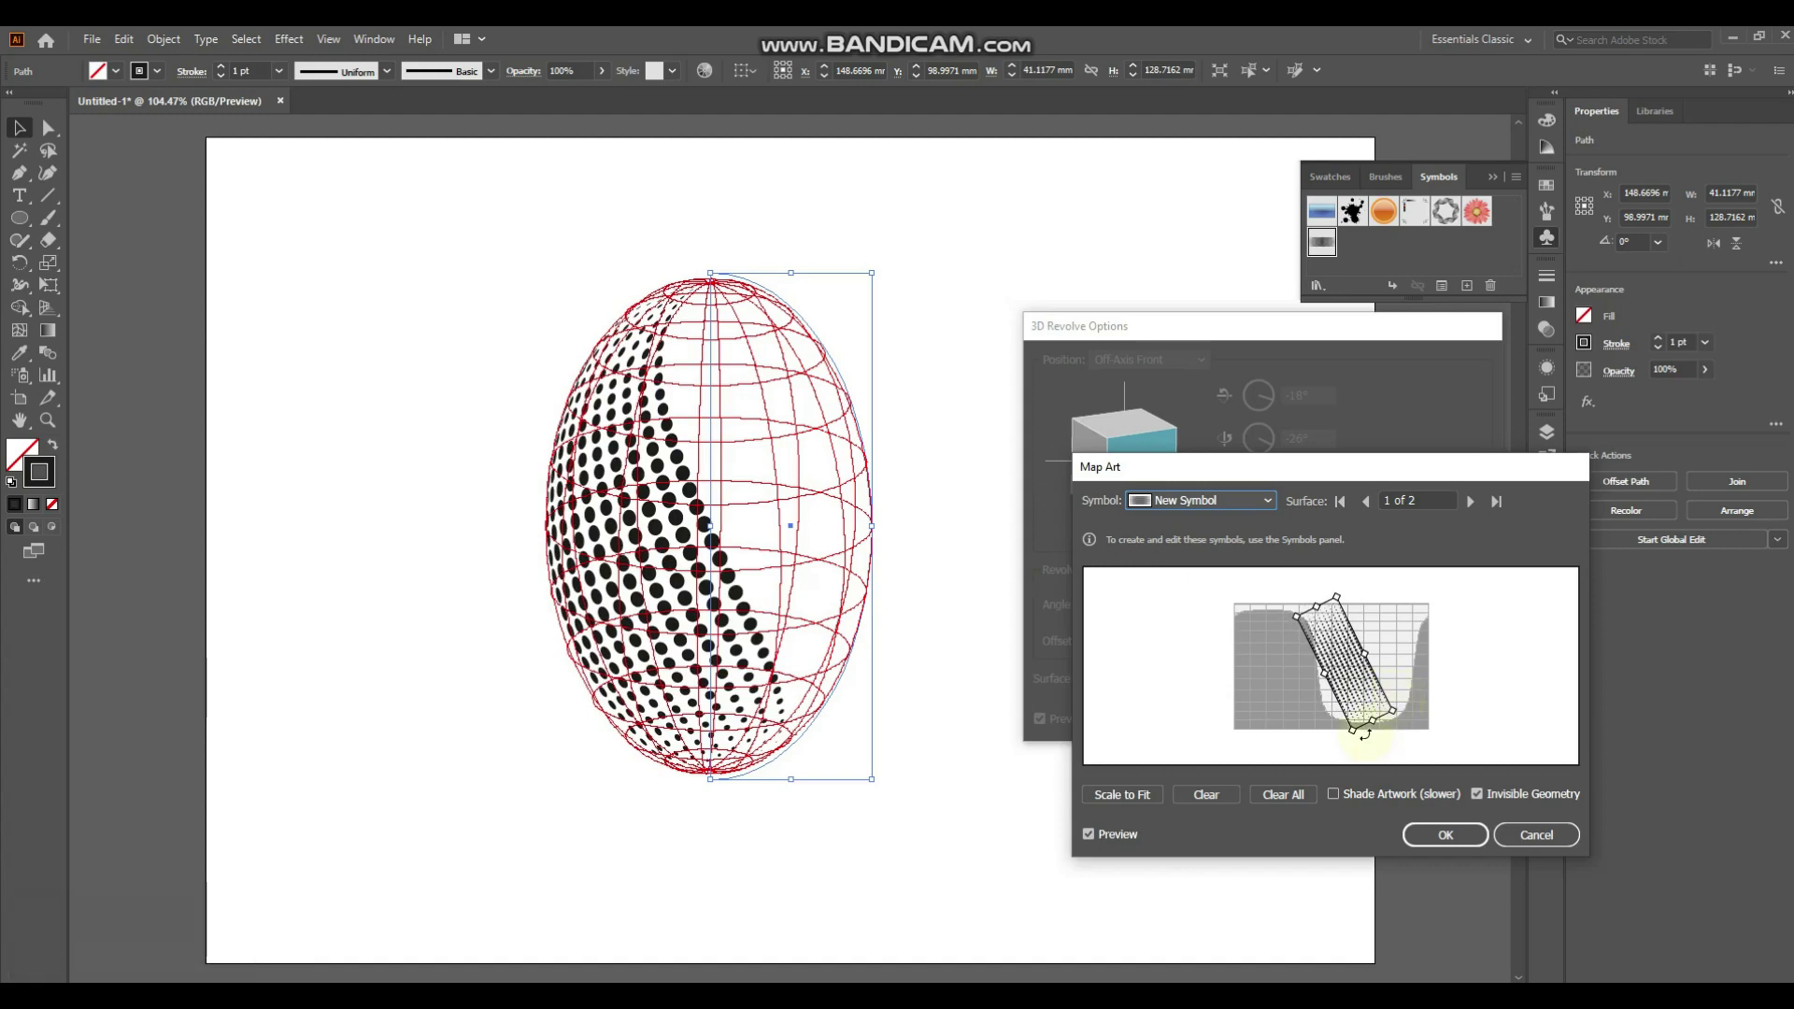
left_click_drag(1426, 842, 401, 804)
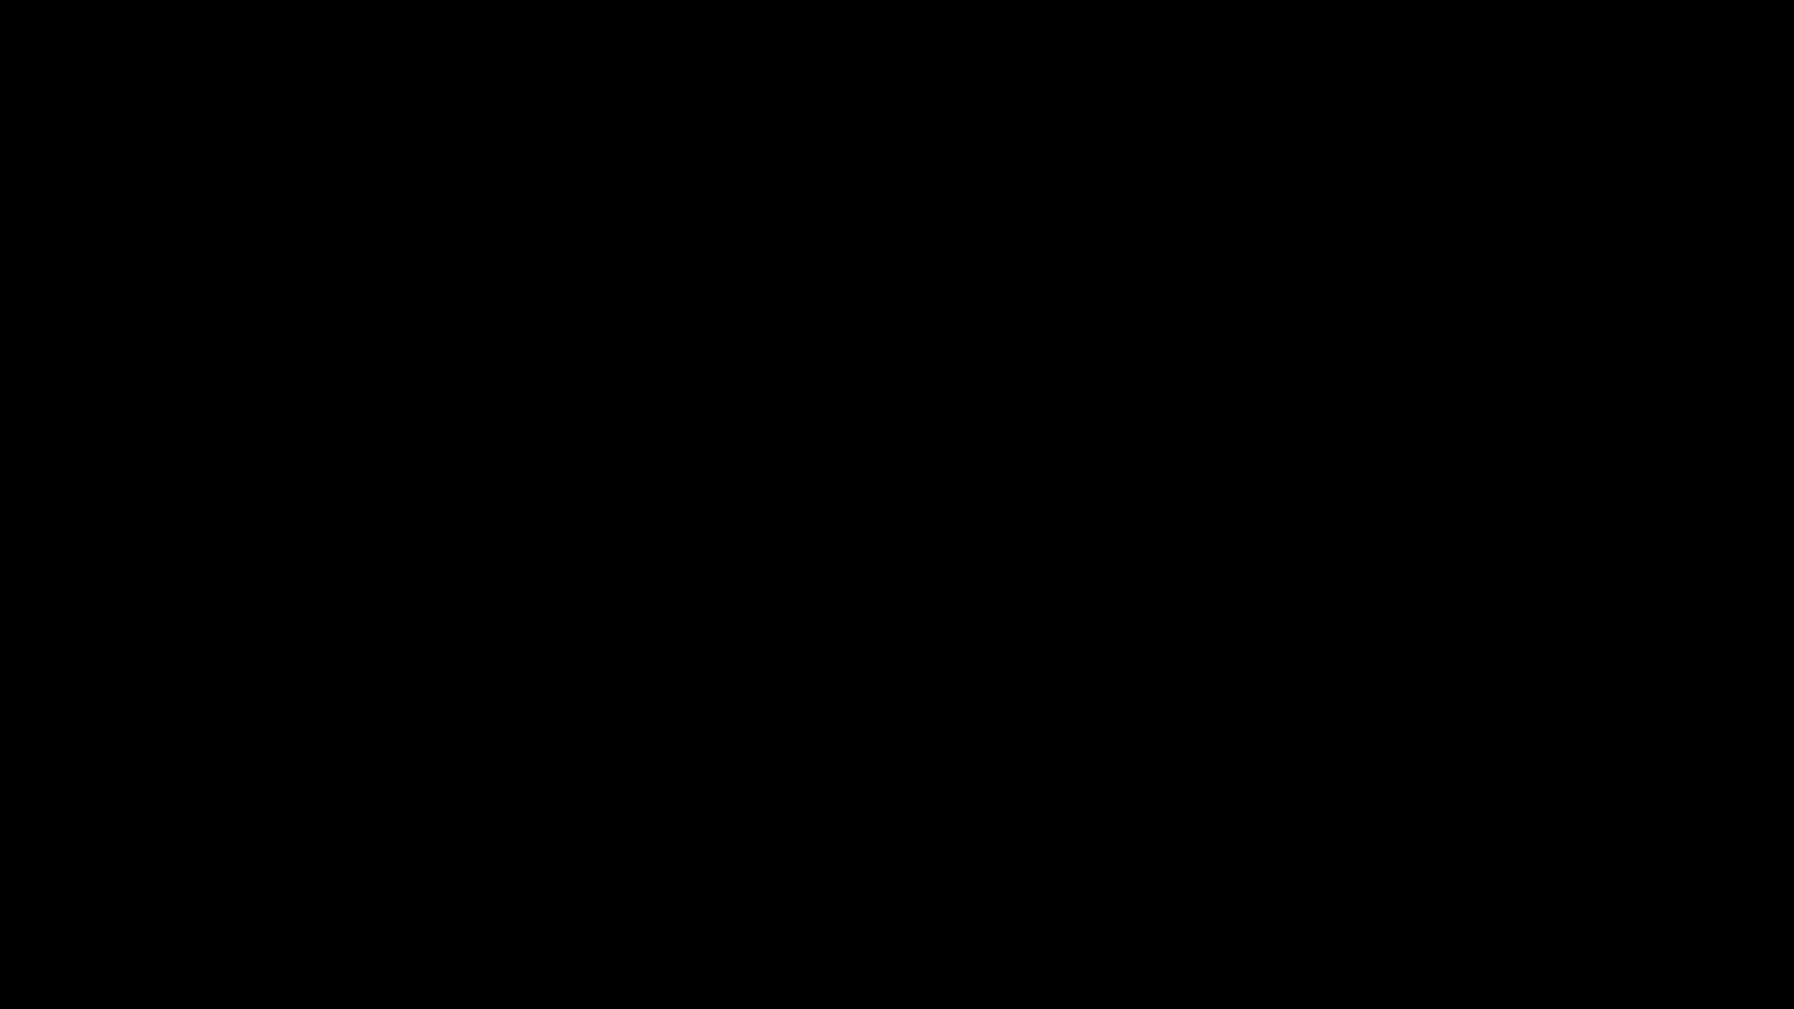
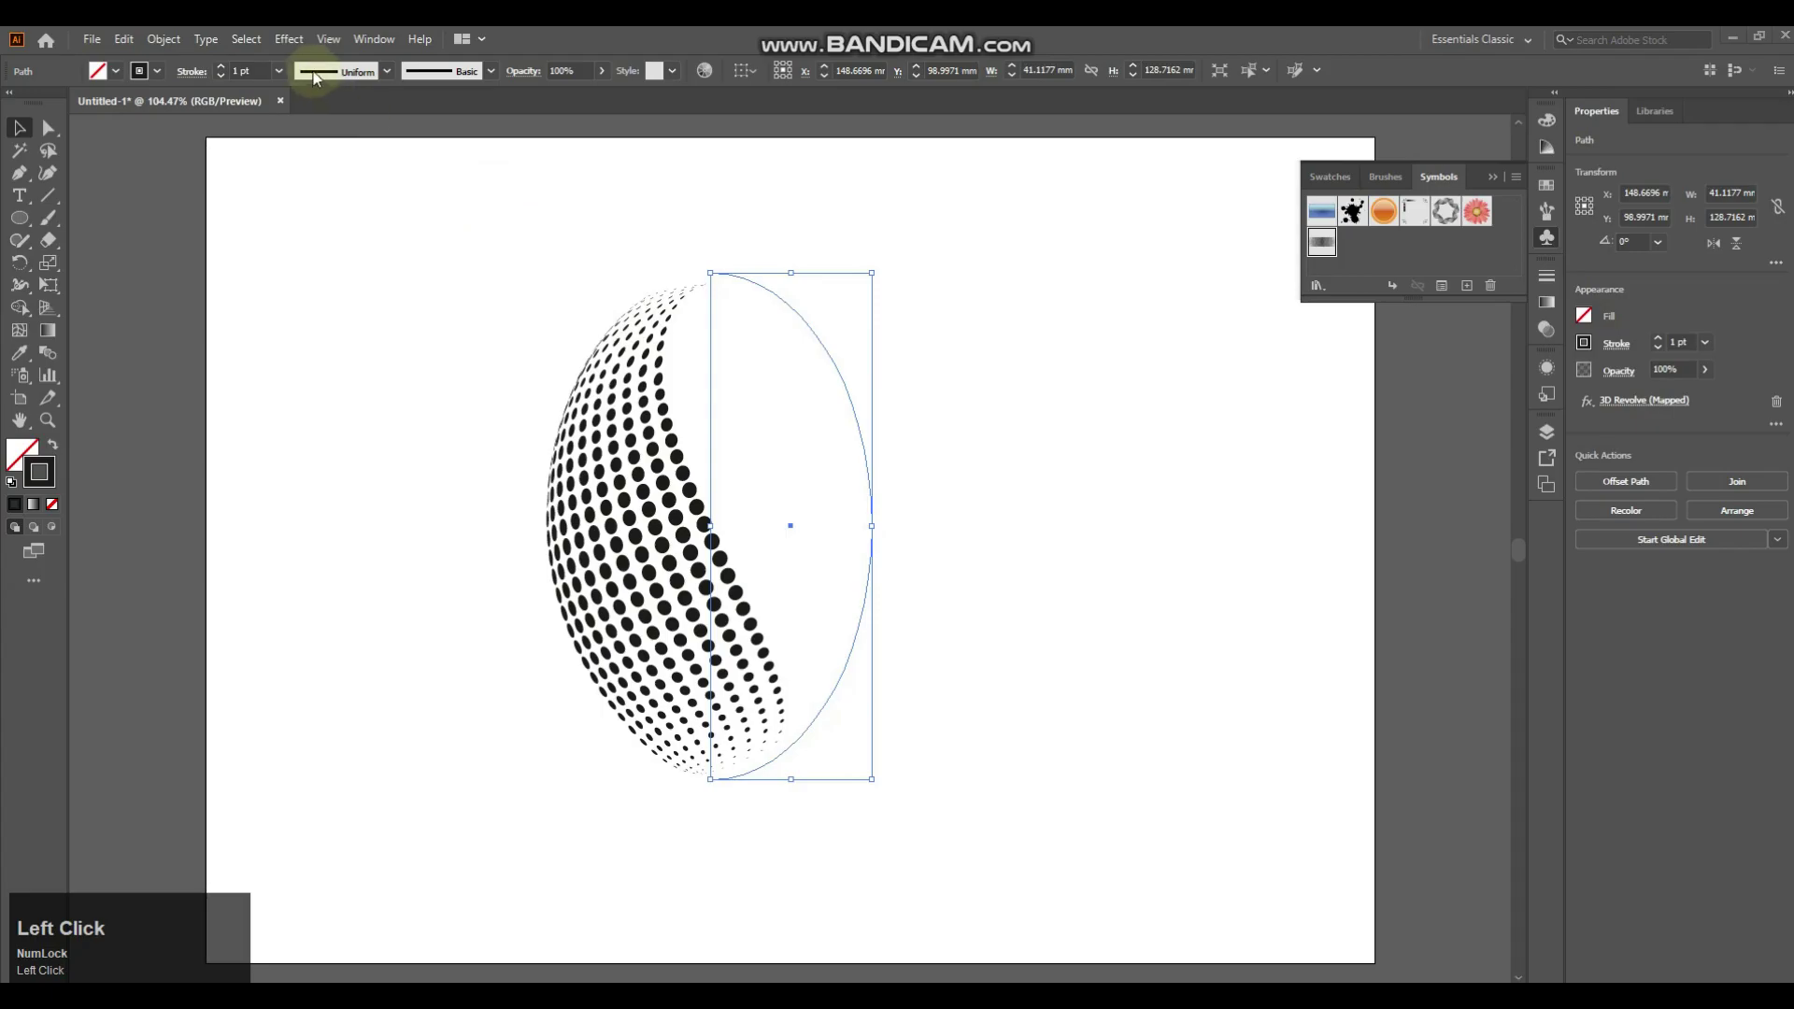
Step: Expand the dotted sphere's appearance and ungroup it down to its clipping group
left_click_drag(172, 40, 708, 511)
right_click(709, 511)
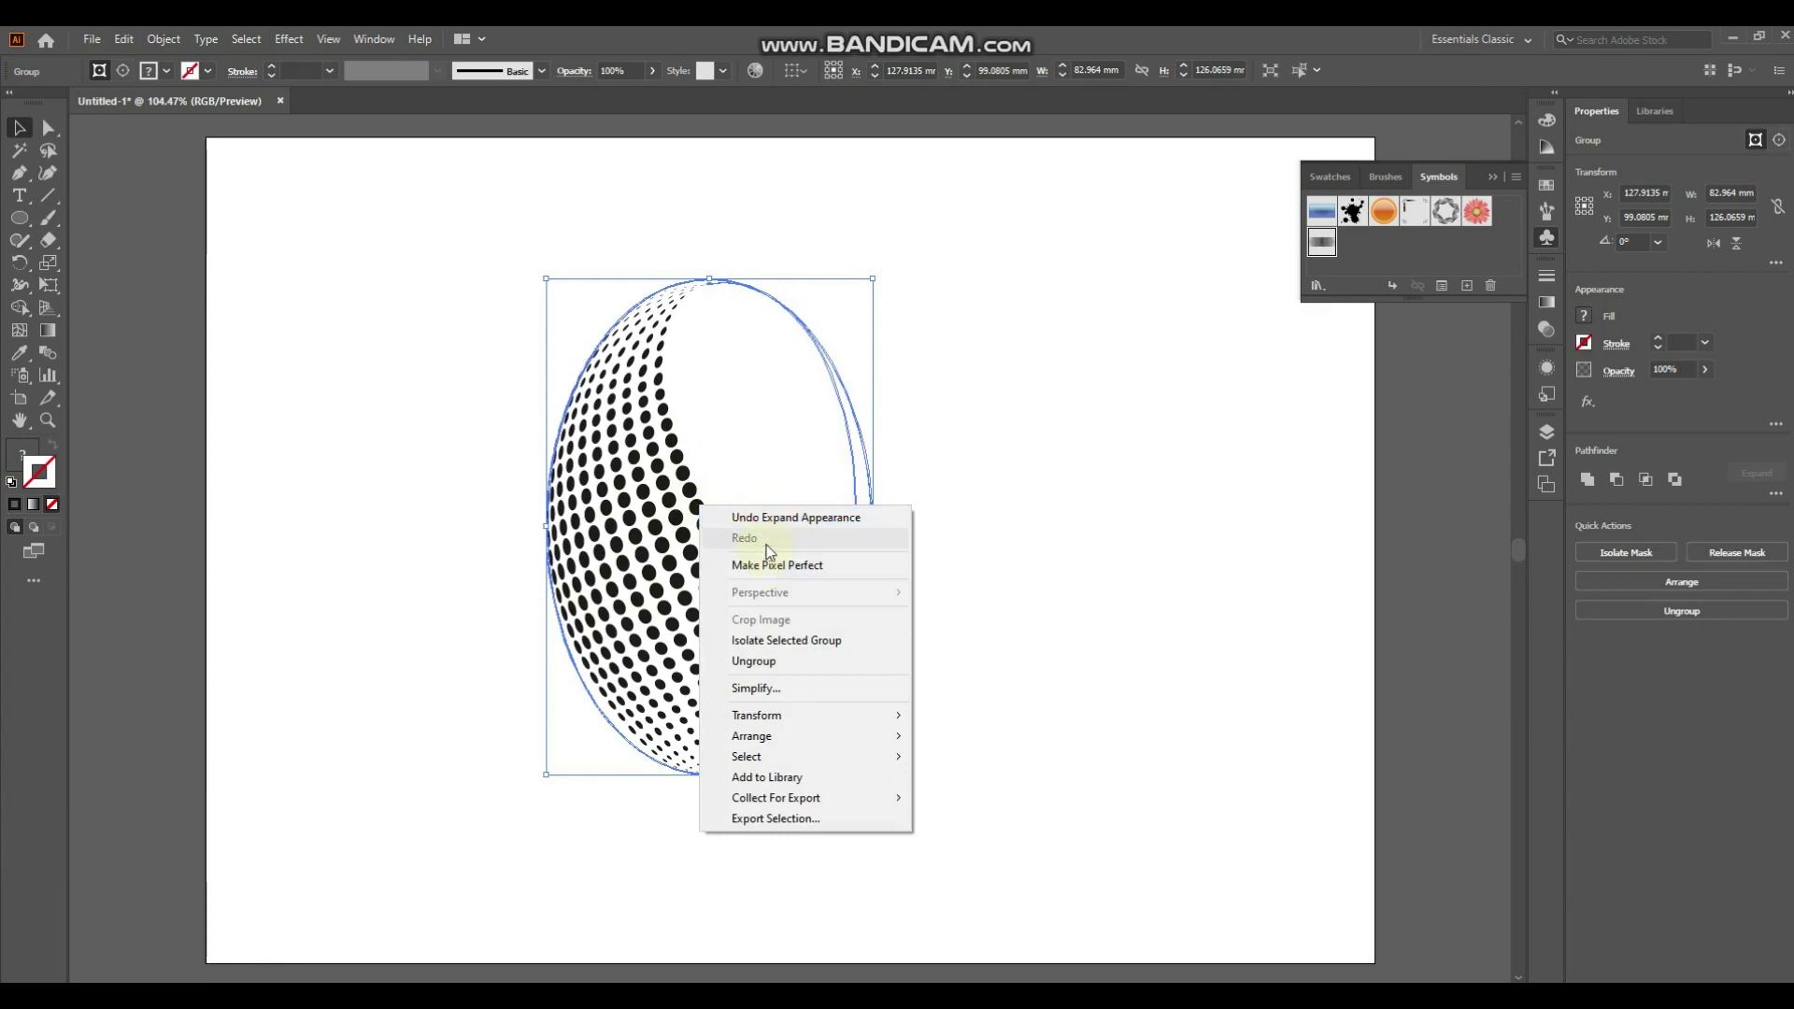
left_click(777, 668)
right_click(734, 569)
left_click(783, 726)
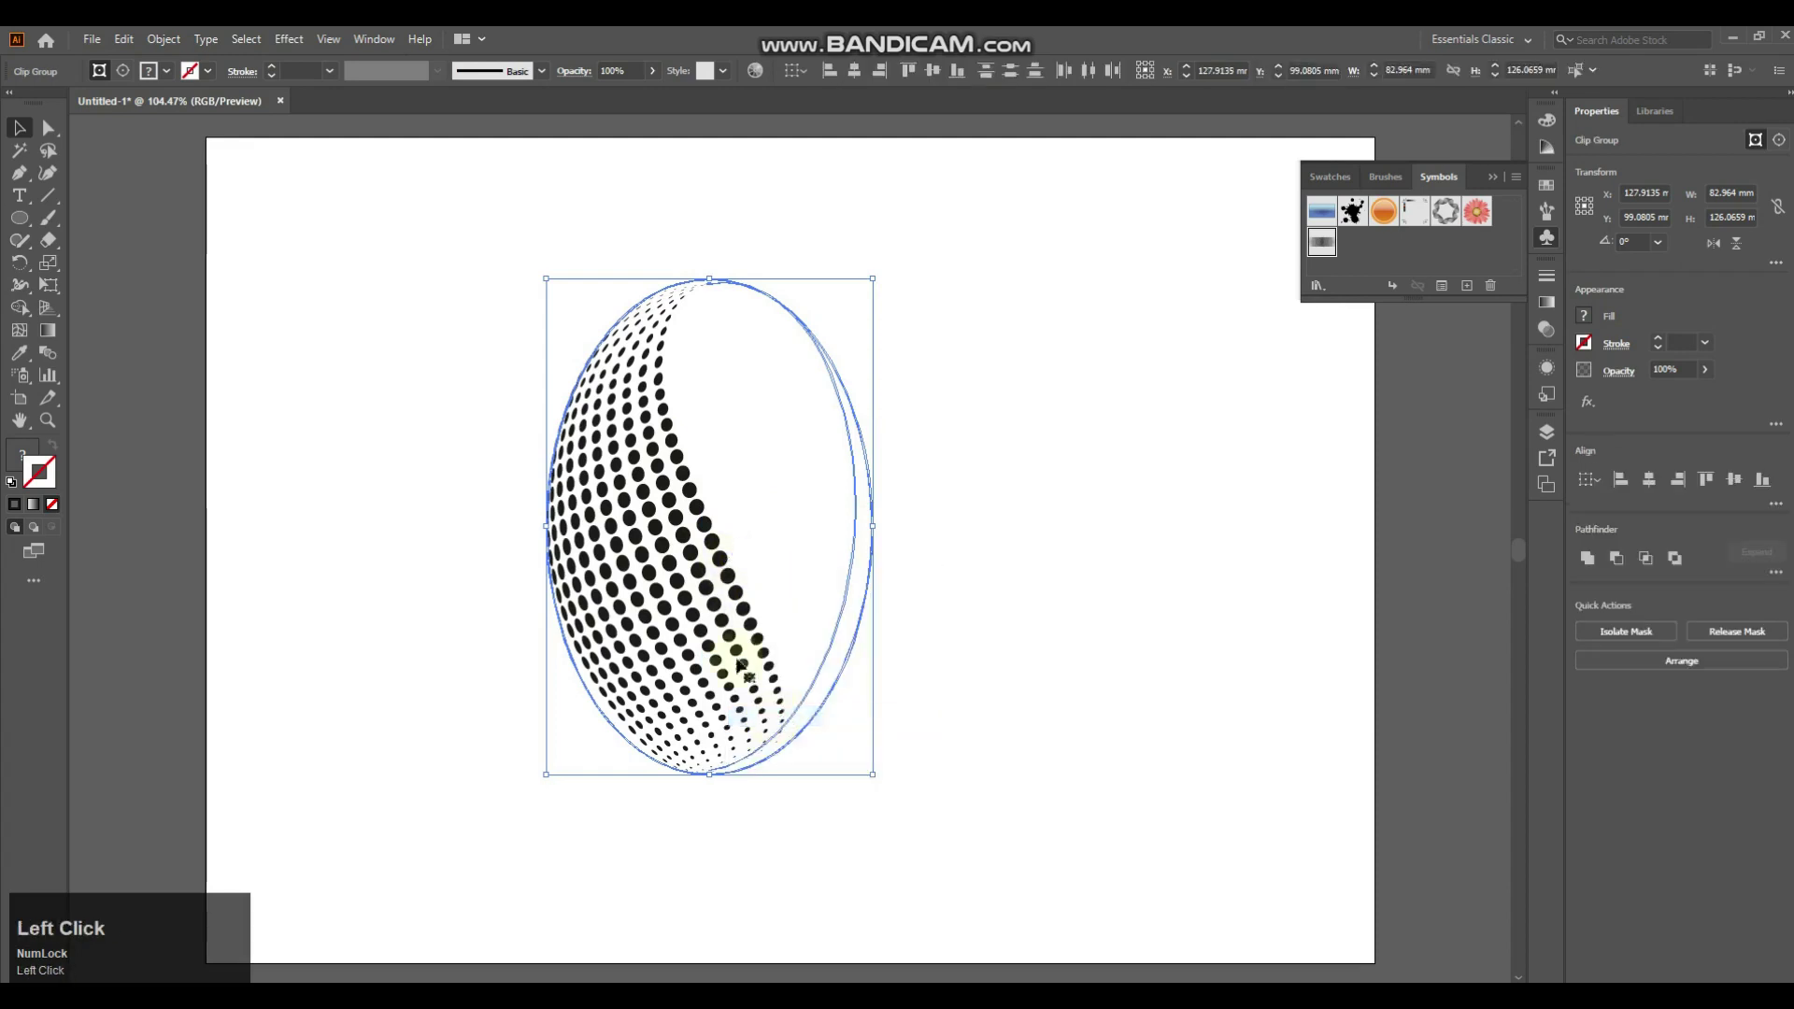
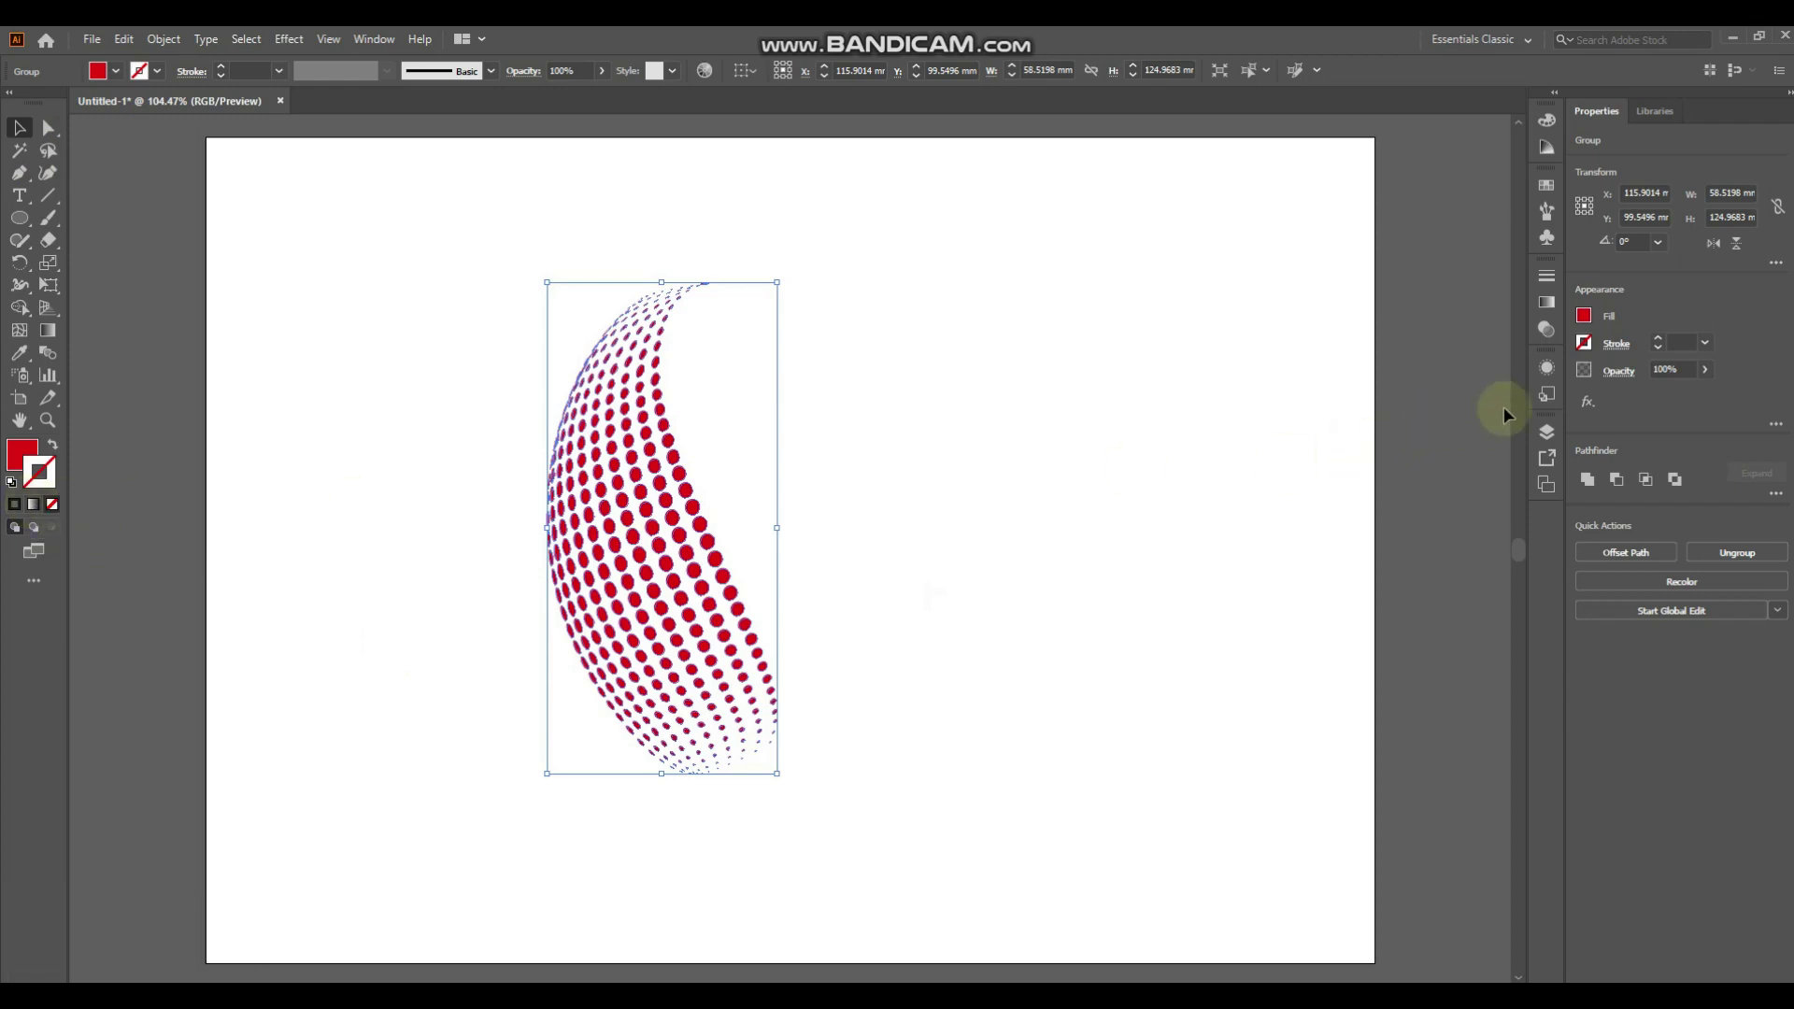
Step: Fill the remaining dot pattern with red after removing the ellipse outlines
left_click_drag(1554, 304, 1366, 369)
Step: Remove the dots' stroke and give them a radial gradient fill
key("ctrl+z")
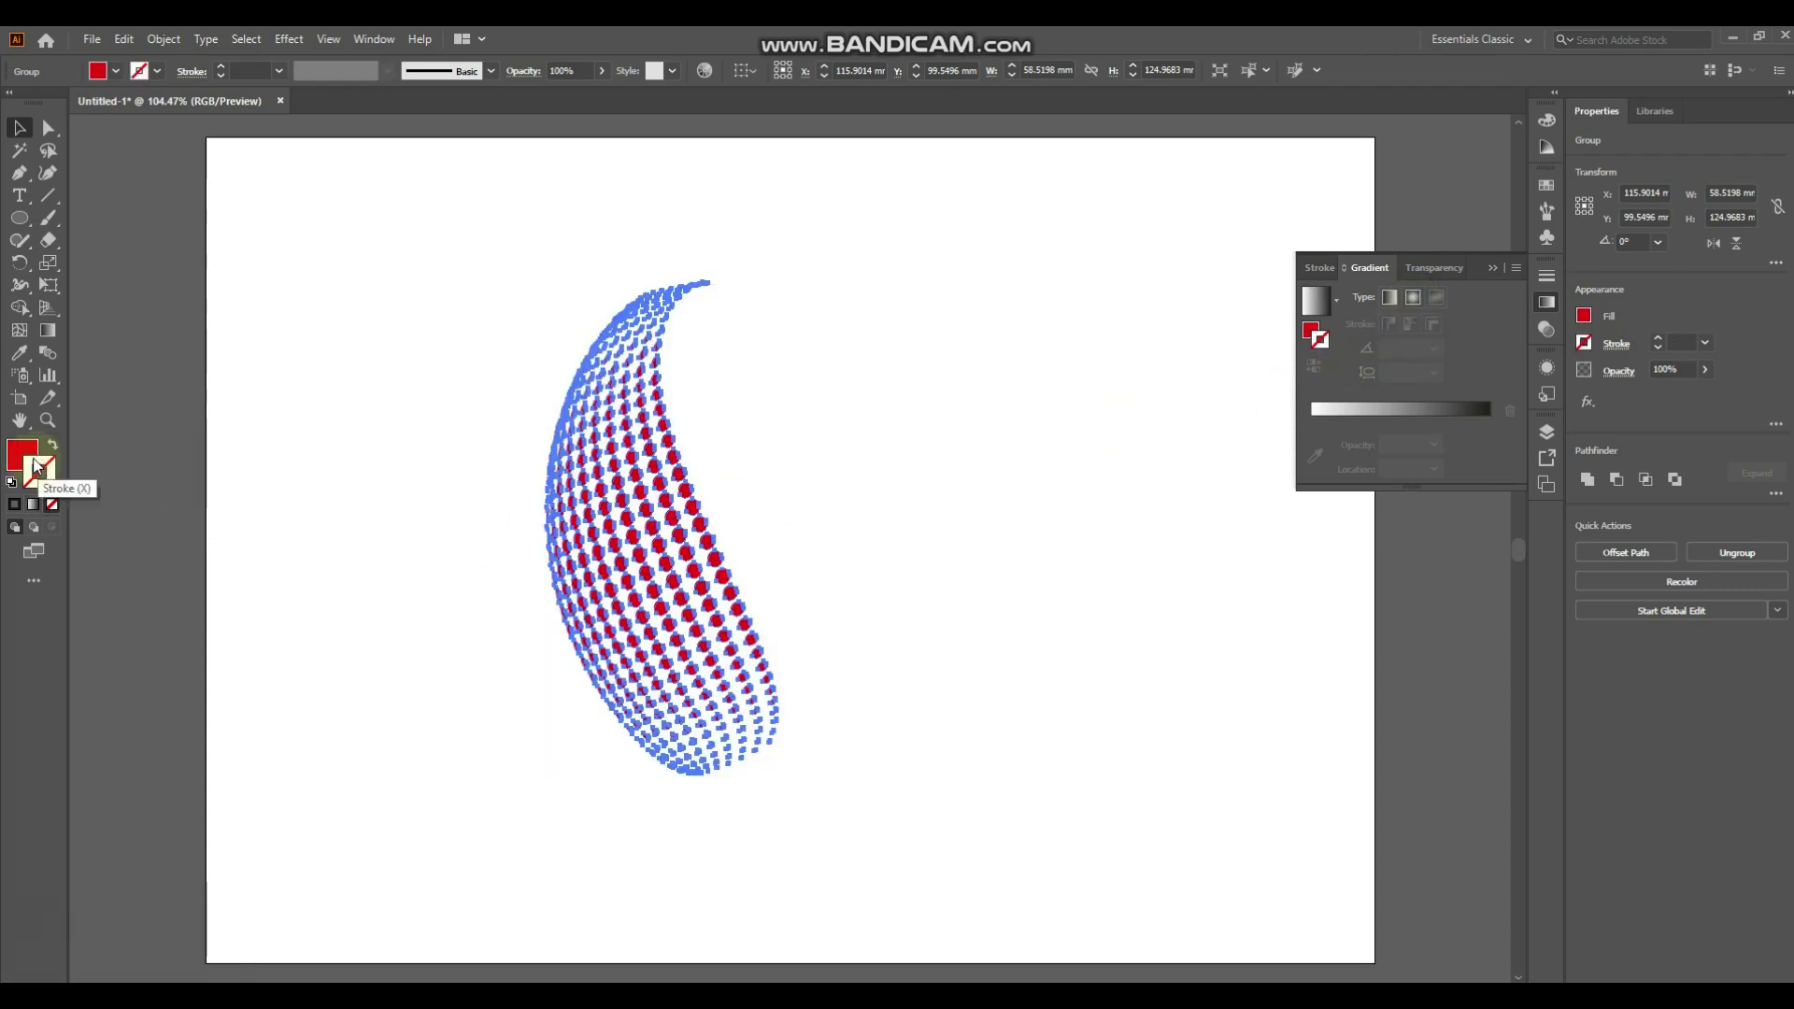
left_click(24, 452)
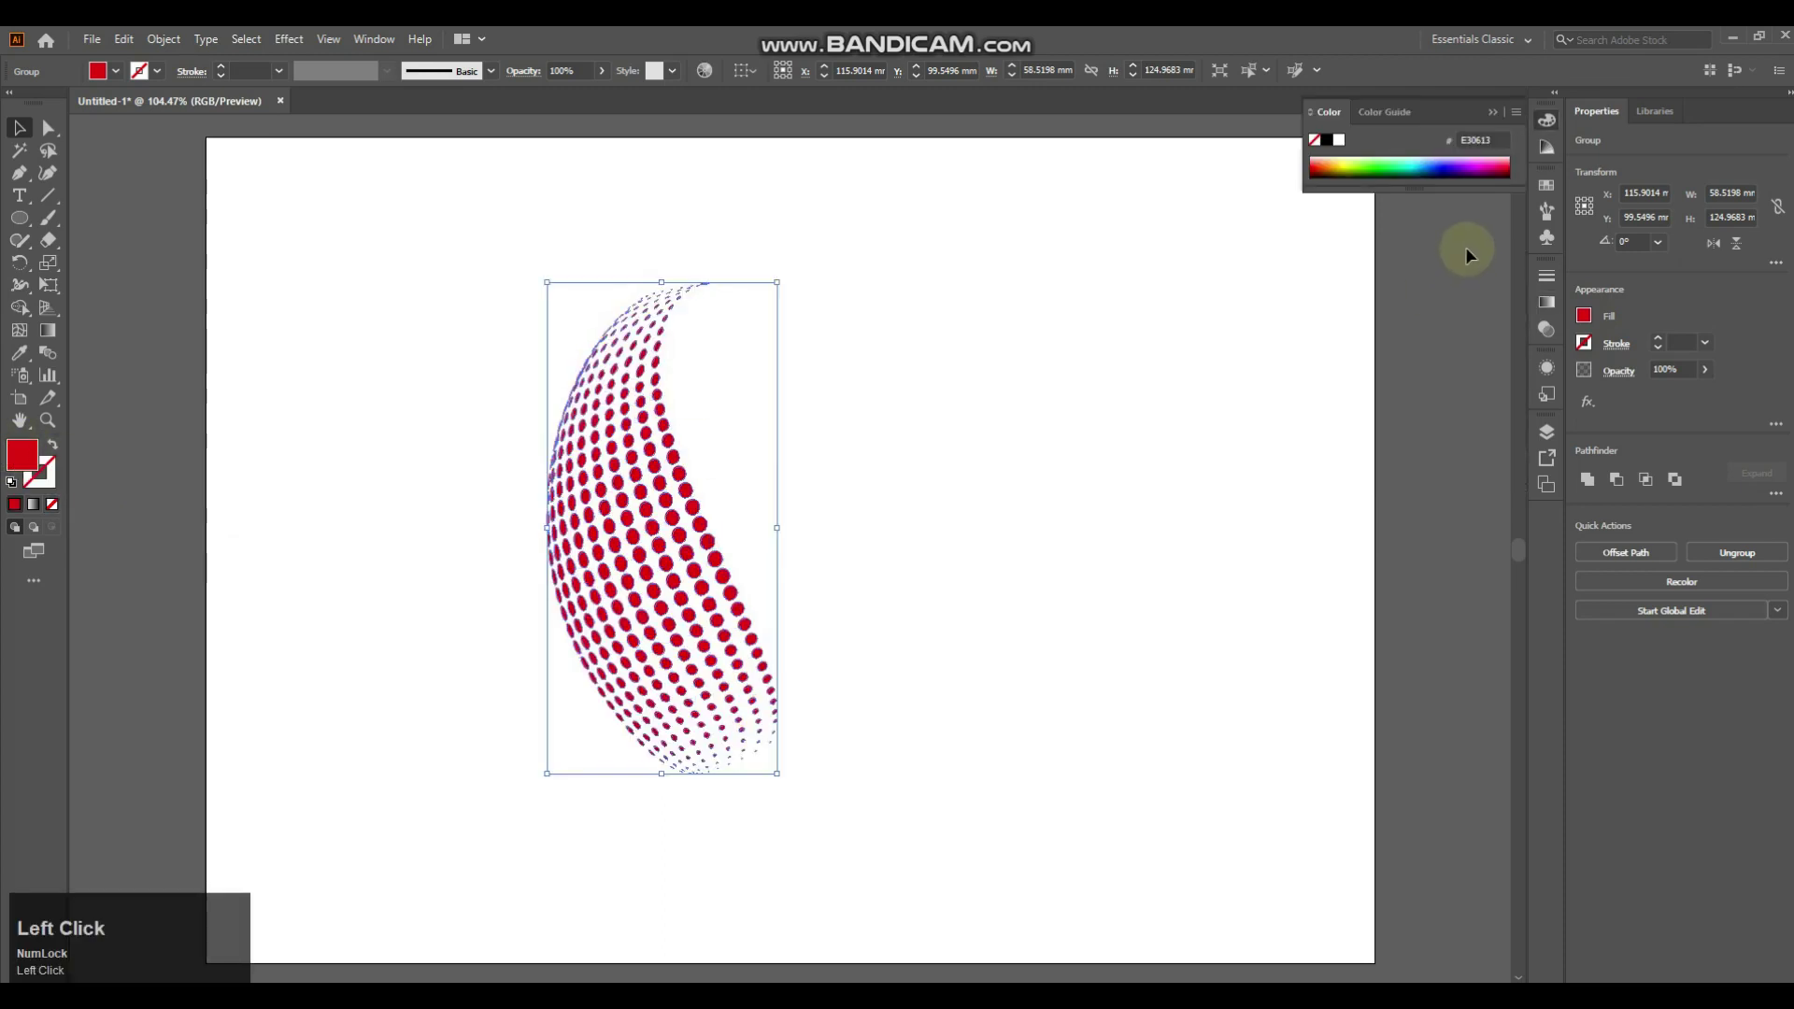
left_click(1552, 310)
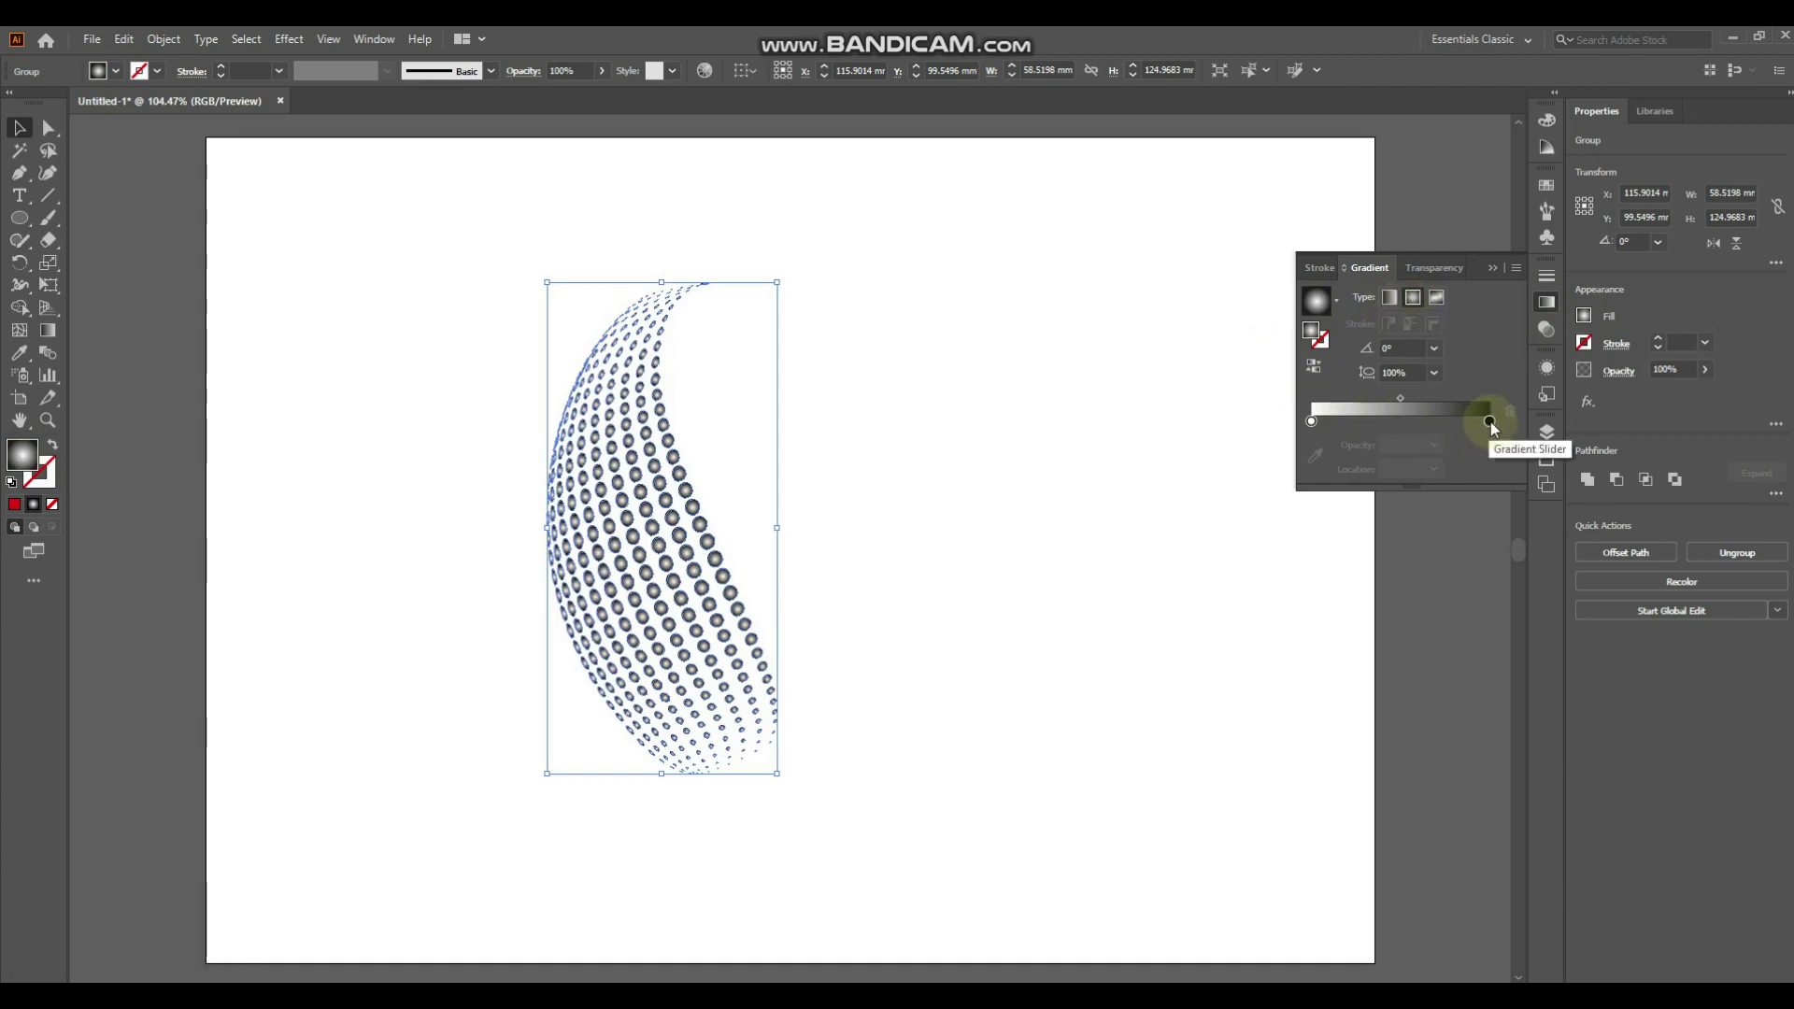
Step: Set the gradient stops to dark red outside and a brighter red inside
left_click(1498, 430)
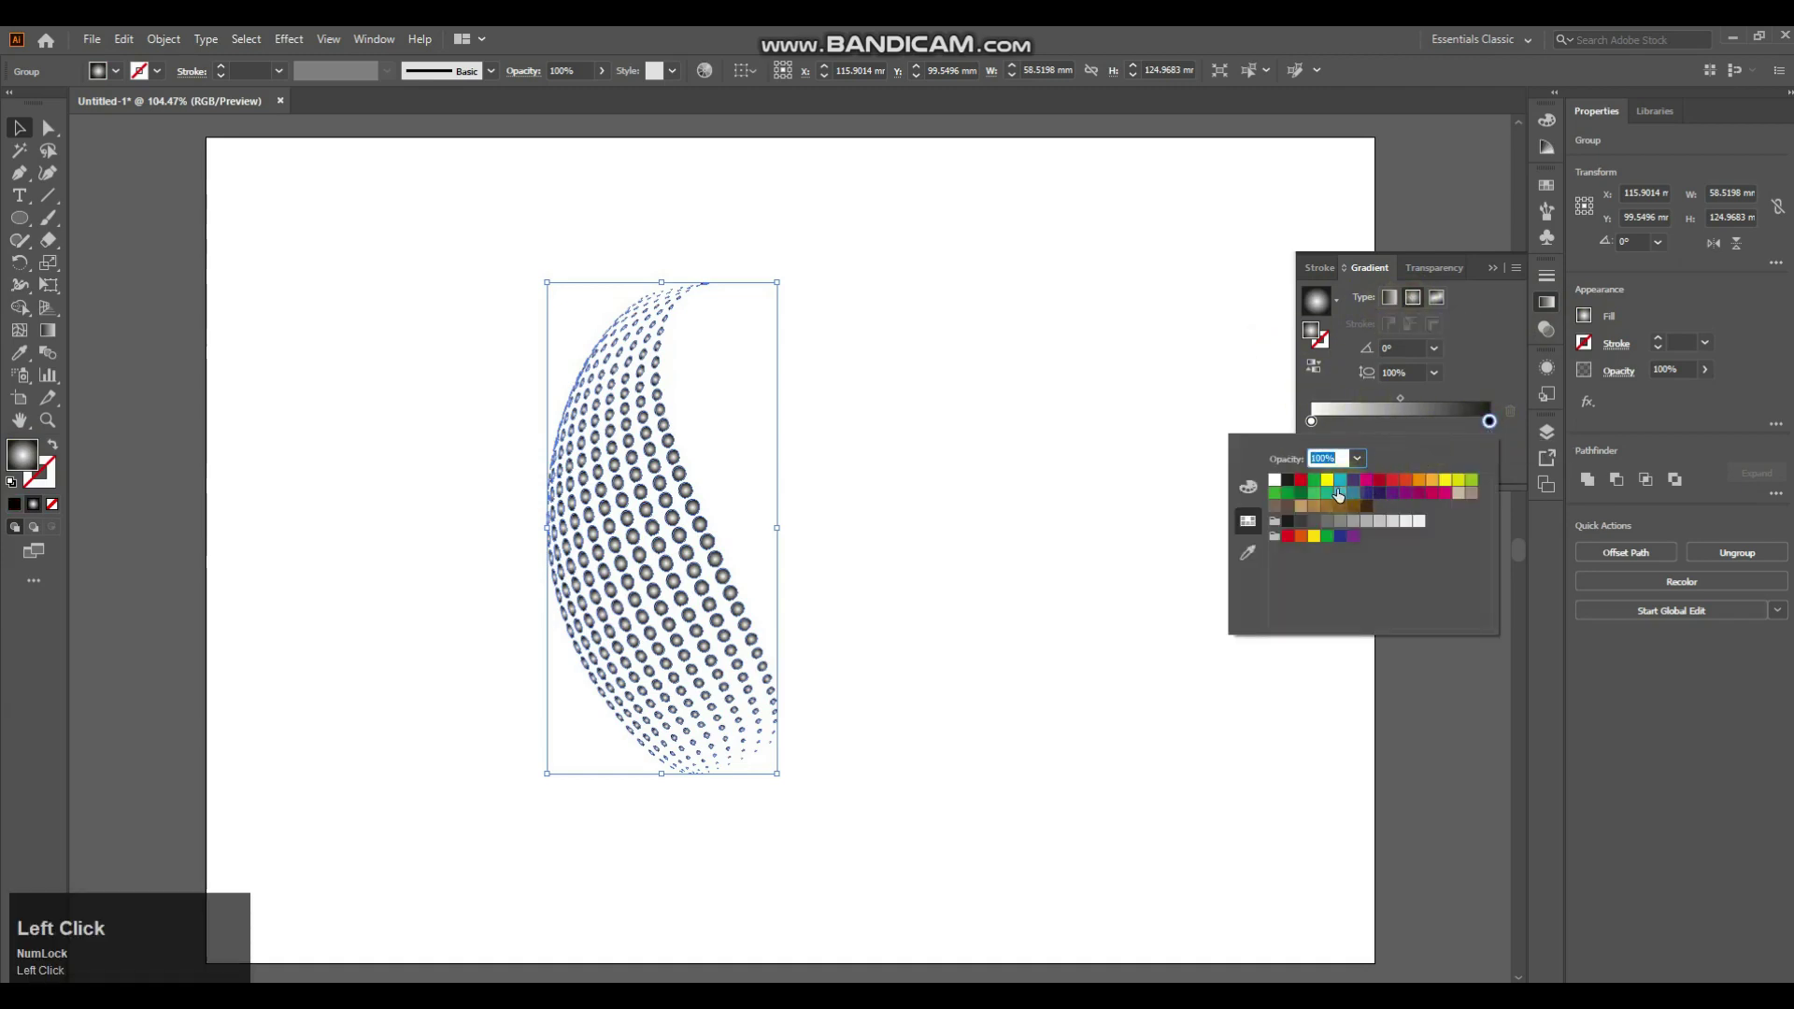
left_click_drag(1309, 483, 1320, 427)
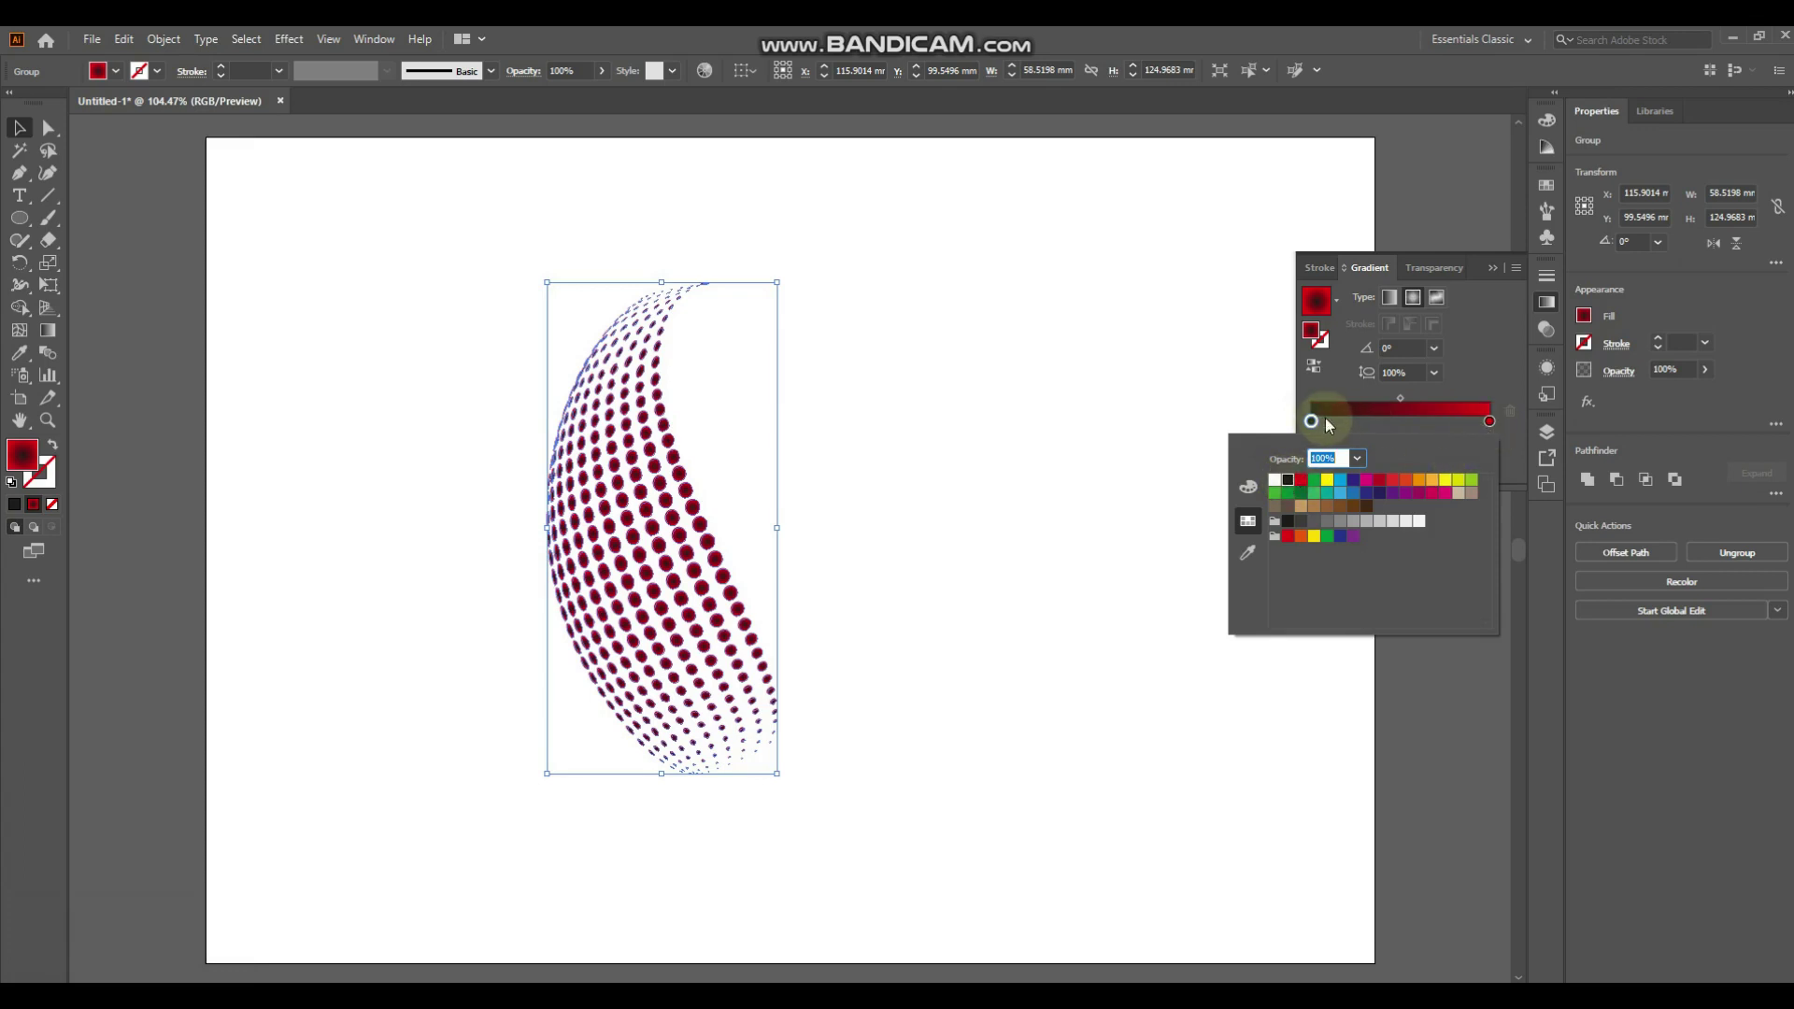
left_click_drag(1407, 408, 1320, 429)
left_click(1320, 429)
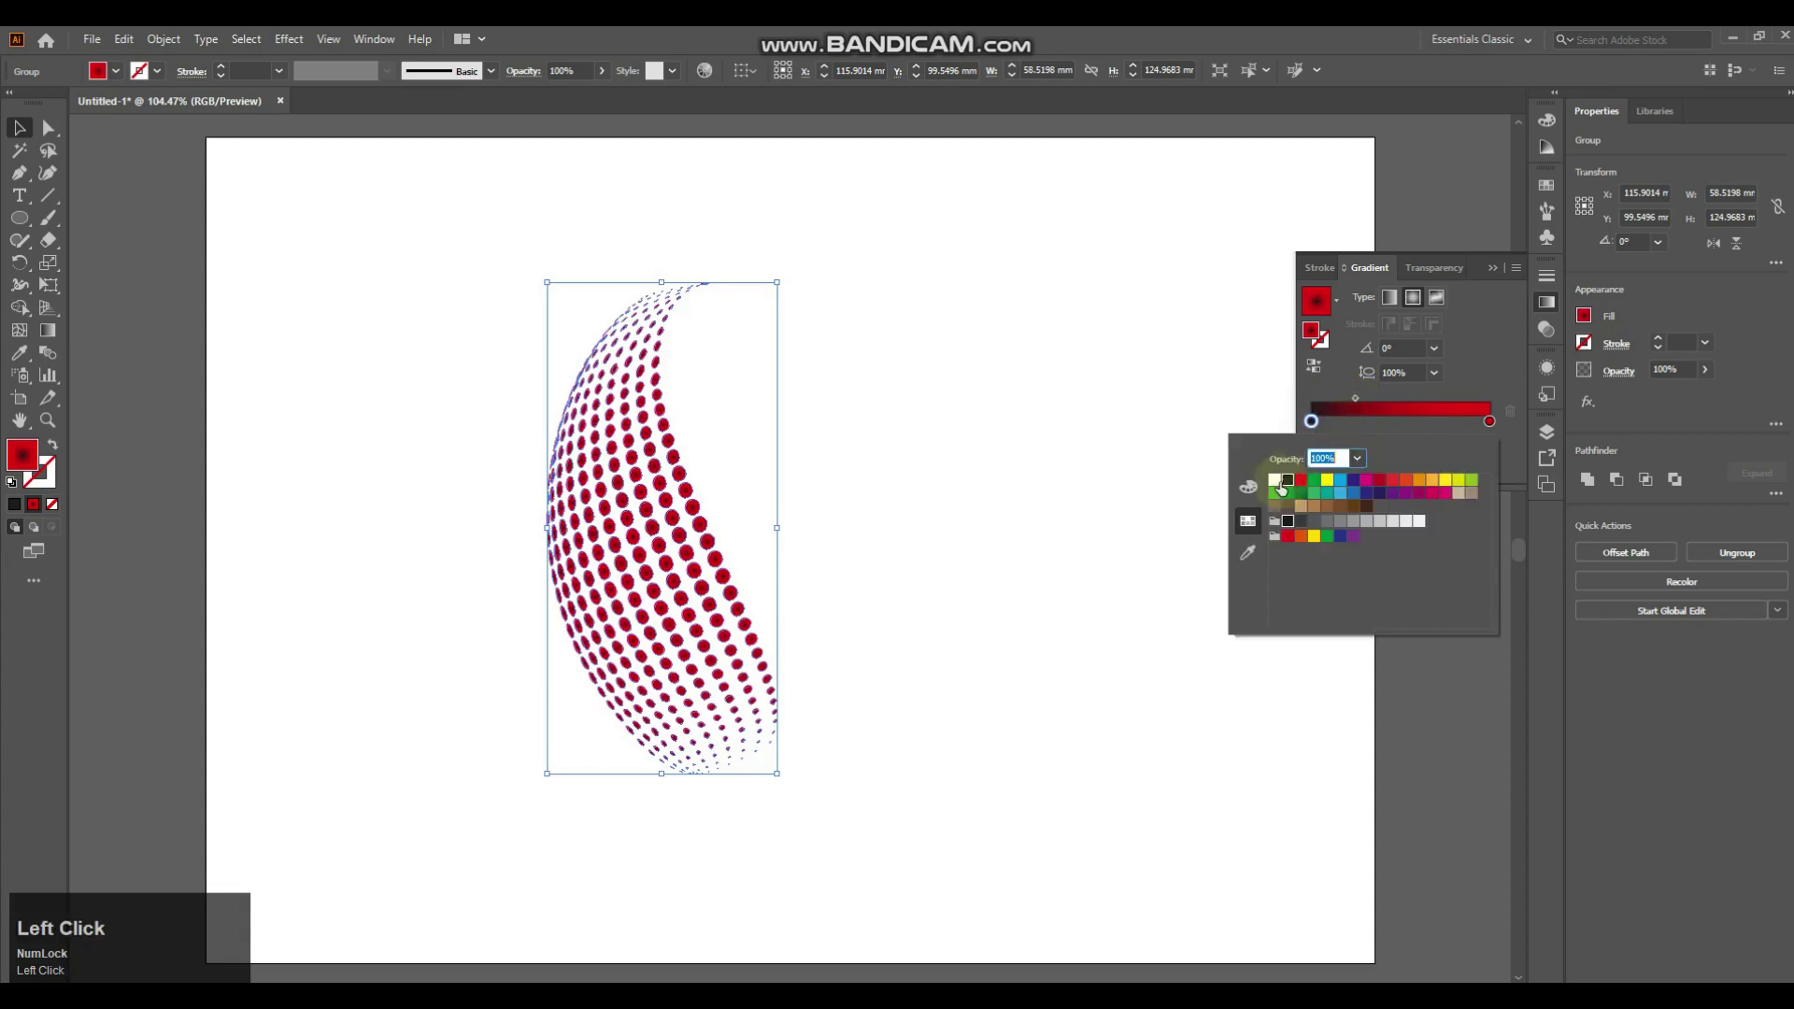
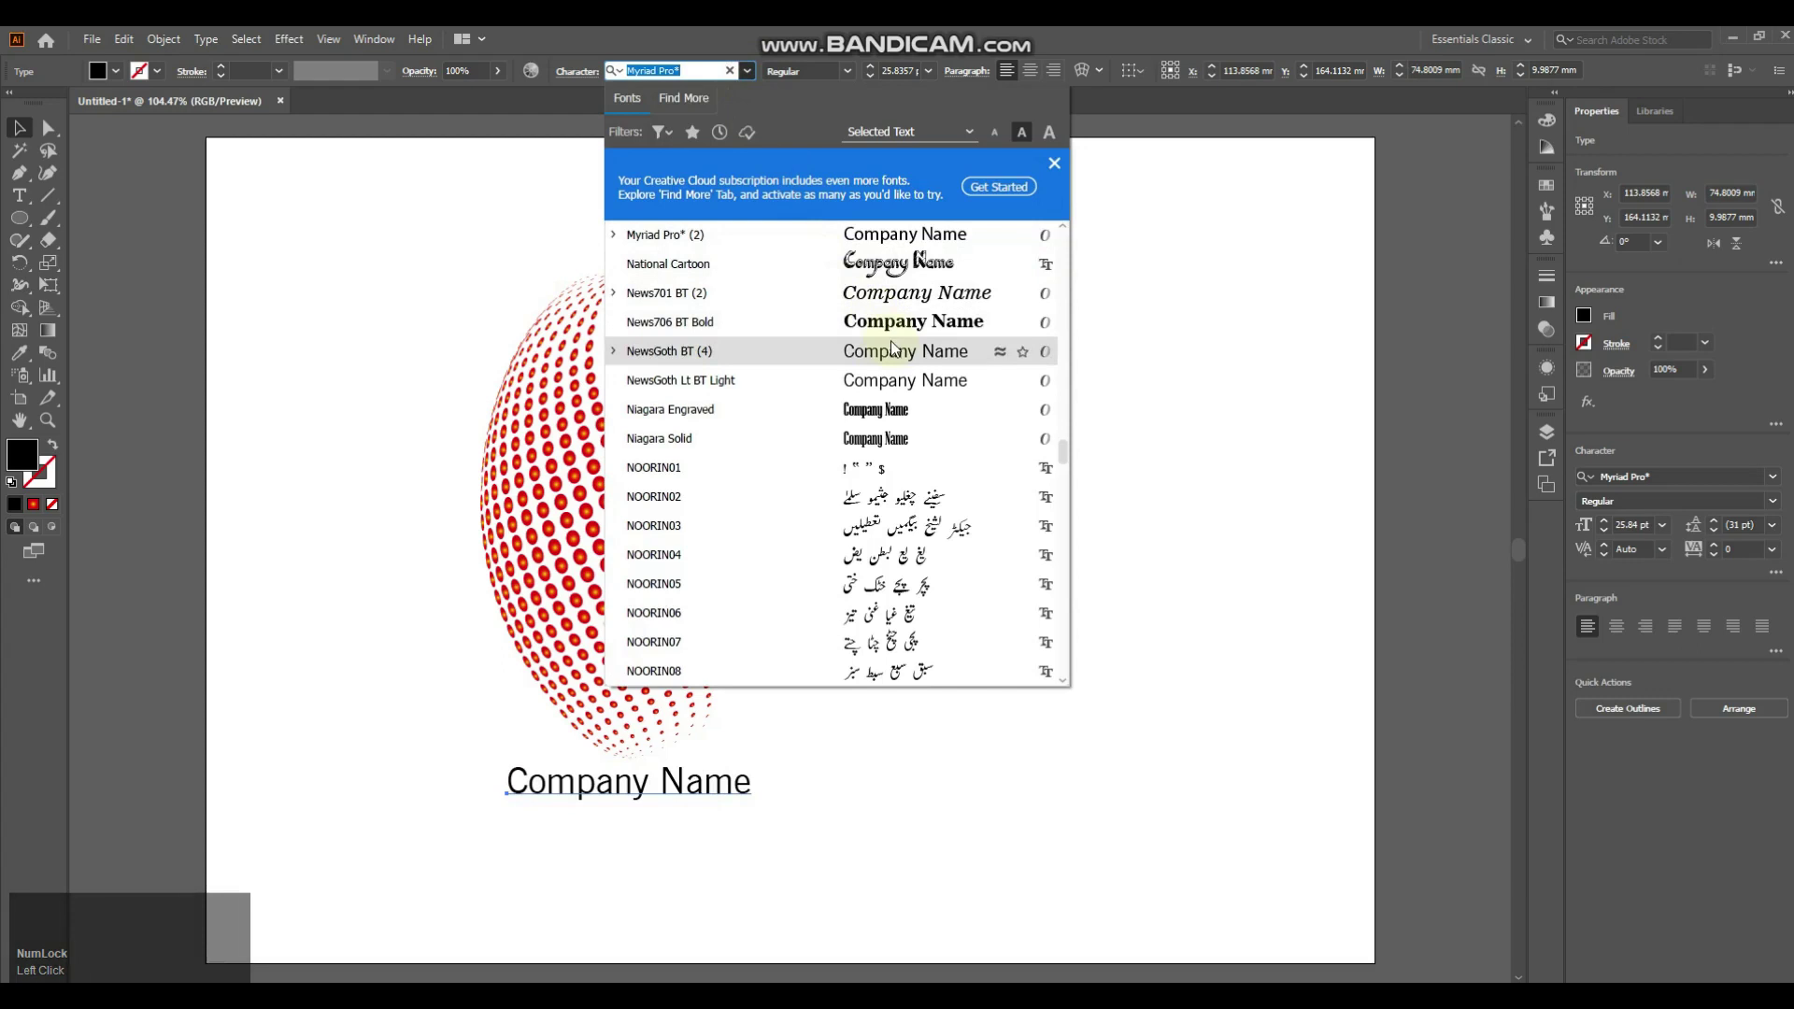
Step: Browse the Character font list for the 'Company Name' text beneath the sphere
scroll("down", 3)
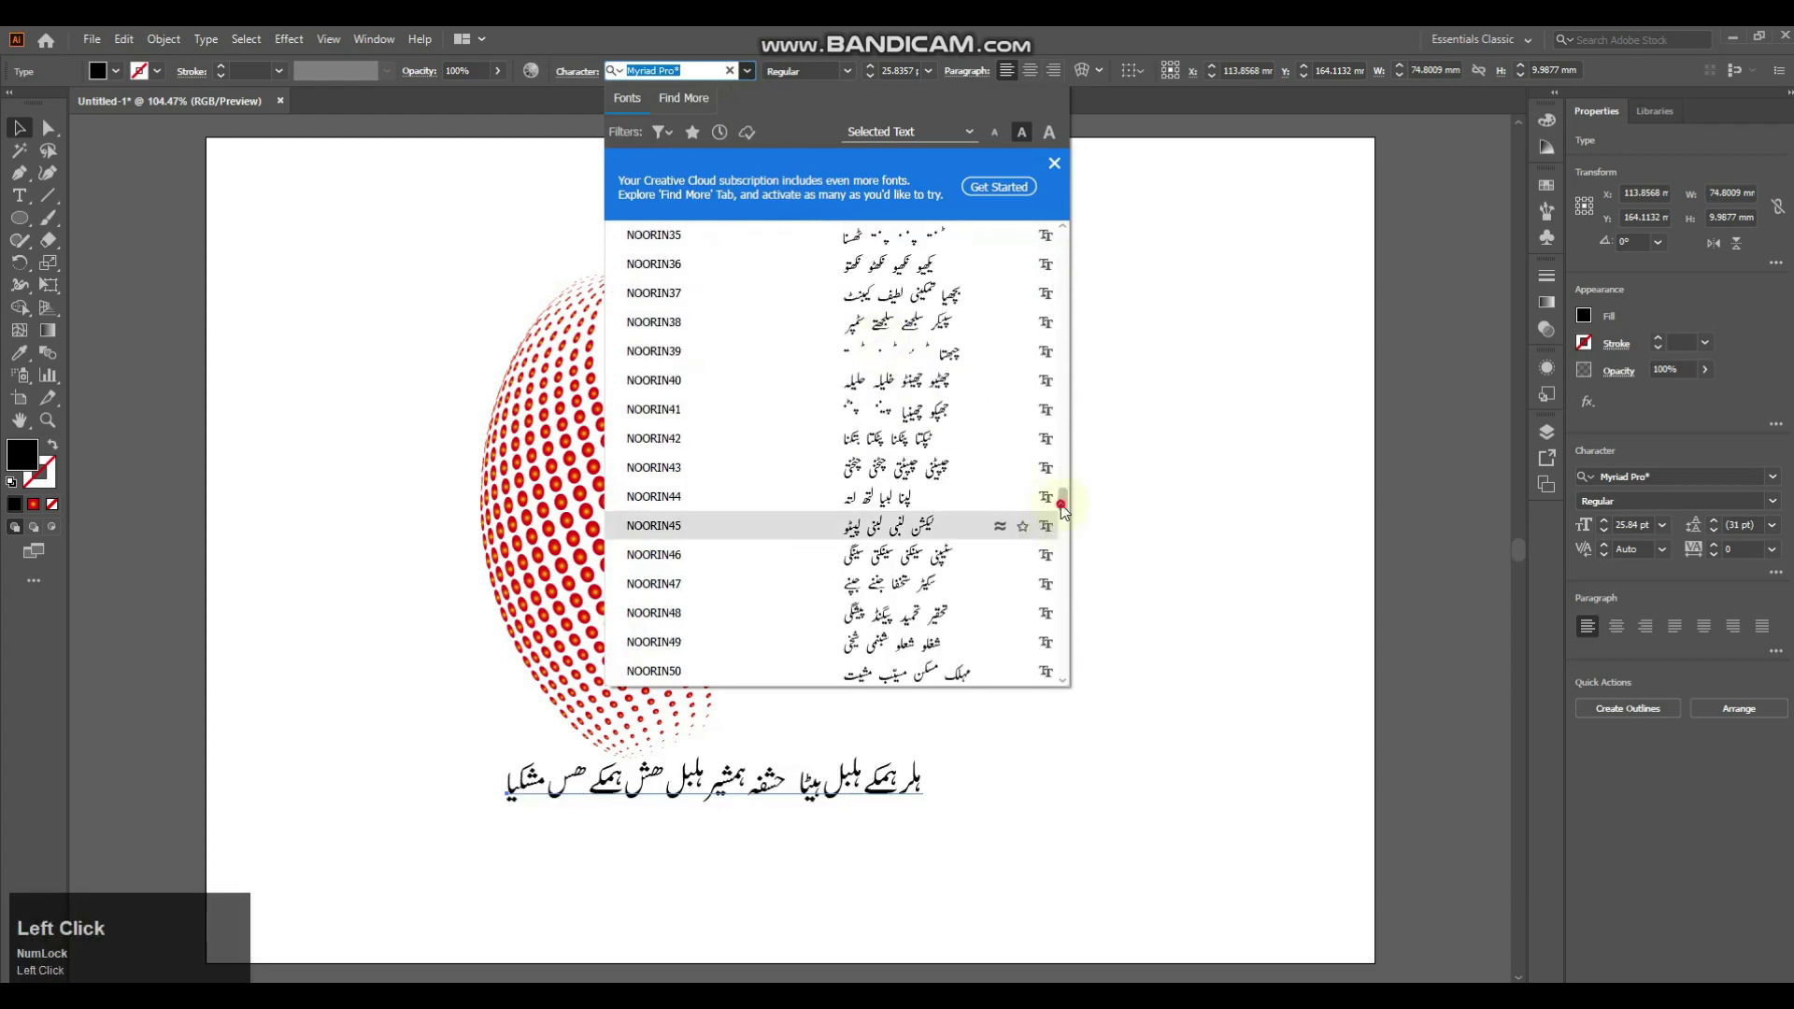